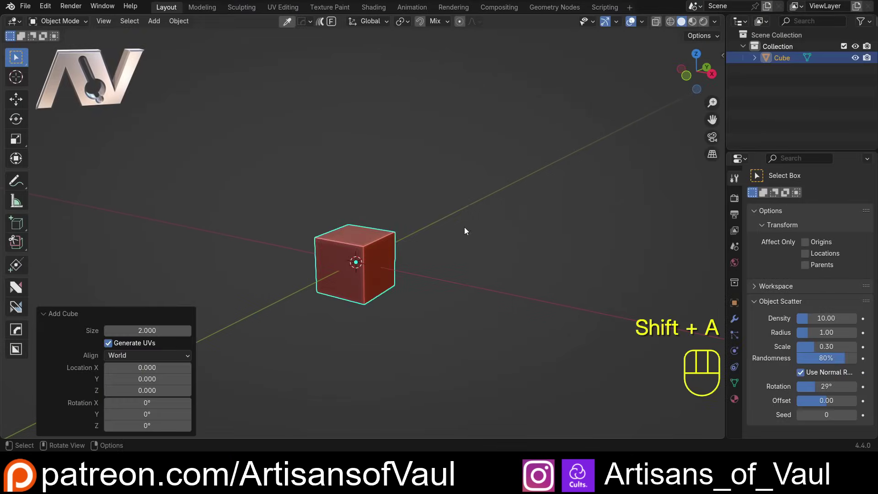
# Scale up the cube, enter Edit Mode and select one top edge
pyautogui.press('s')
pyautogui.click(661, 247)
pyautogui.moveTo(481, 164); pyautogui.dragTo(472, 185)
pyautogui.press('Tab')
pyautogui.click(398, 241)
pyautogui.middleClick(469, 252)
# Bevel the selected edge into a rounded 10-segment curve and confirm it
pyautogui.press('ctrl+b')
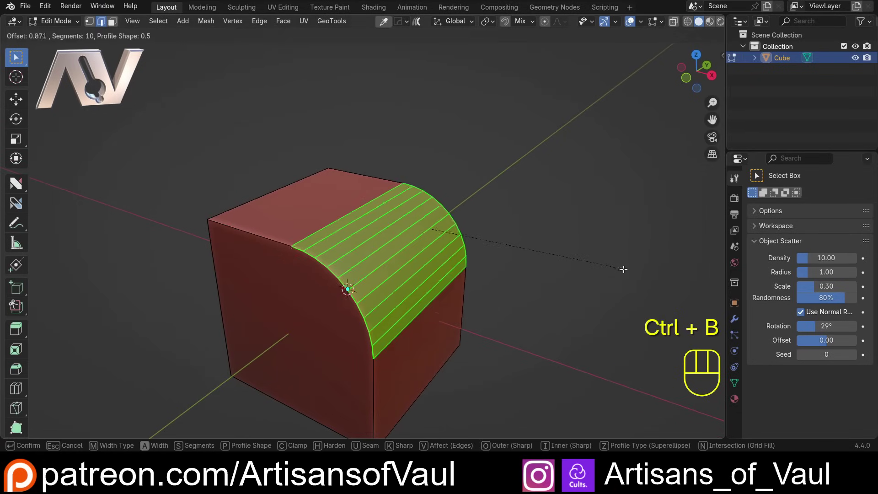
pyautogui.moveTo(505, 269); pyautogui.dragTo(507, 248)
pyautogui.moveTo(508, 236); pyautogui.dragTo(515, 202)
pyautogui.click(47, 210)
# Select the first curved border edge path of the bevel
pyautogui.moveTo(238, 148); pyautogui.dragTo(235, 163)
pyautogui.middleClick(214, 172)
pyautogui.press('Tab')
pyautogui.click(377, 312)
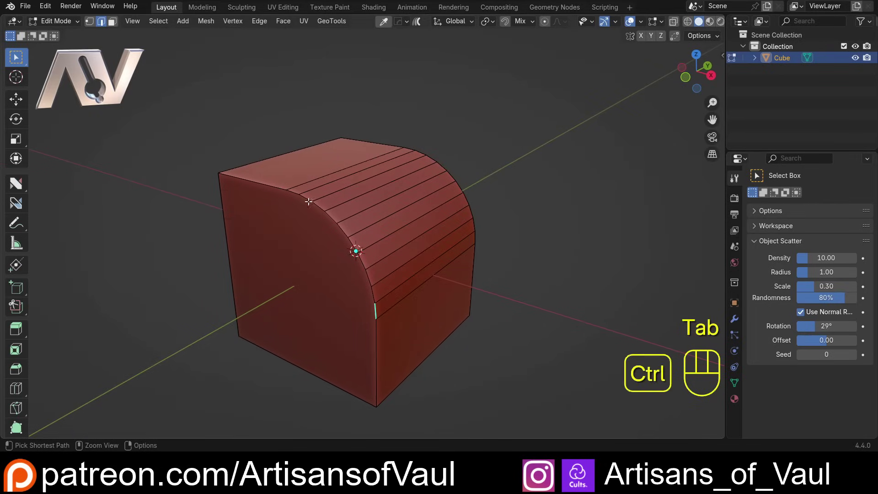
pyautogui.click(410, 148)
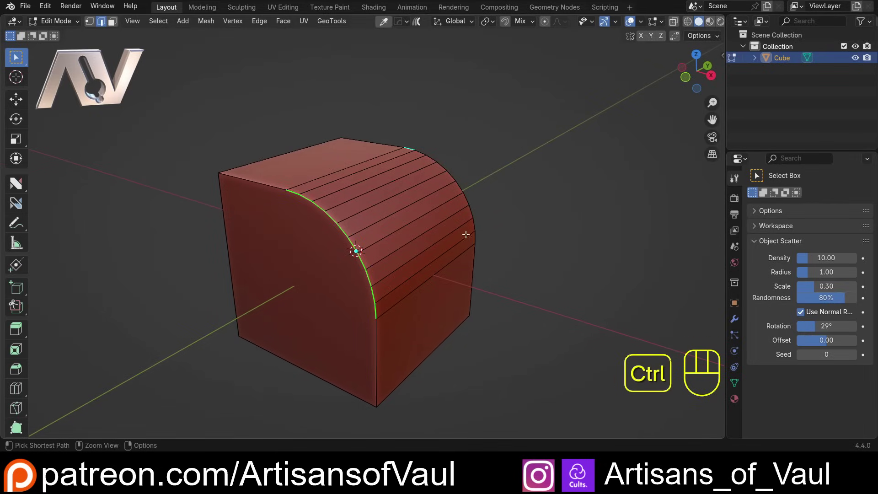
# Add the second curved bevel border to the selection and orbit to view both
pyautogui.click(483, 236)
pyautogui.moveTo(436, 228); pyautogui.dragTo(389, 246)
pyautogui.moveTo(286, 222); pyautogui.dragTo(315, 203)
pyautogui.moveTo(438, 173); pyautogui.dragTo(388, 181)
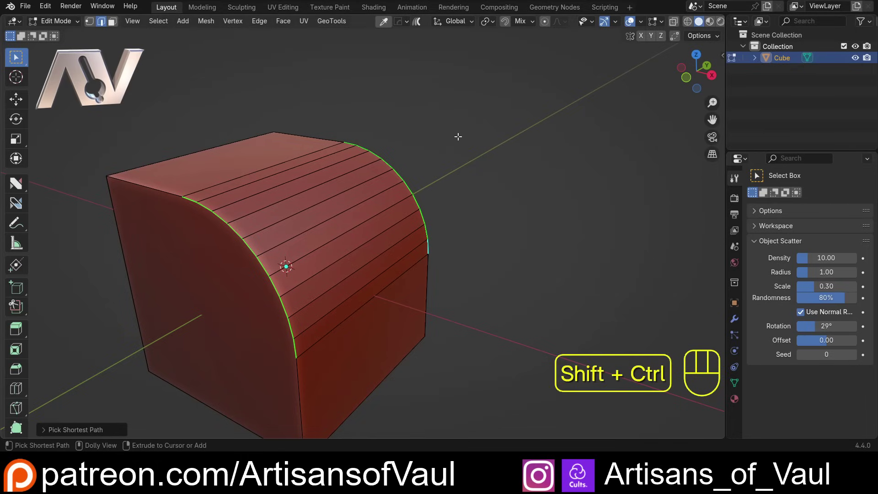
# Run GeoTools Resample on the curved borders and raise the point count along the Akima spline
pyautogui.press('ctrl+shift+r')
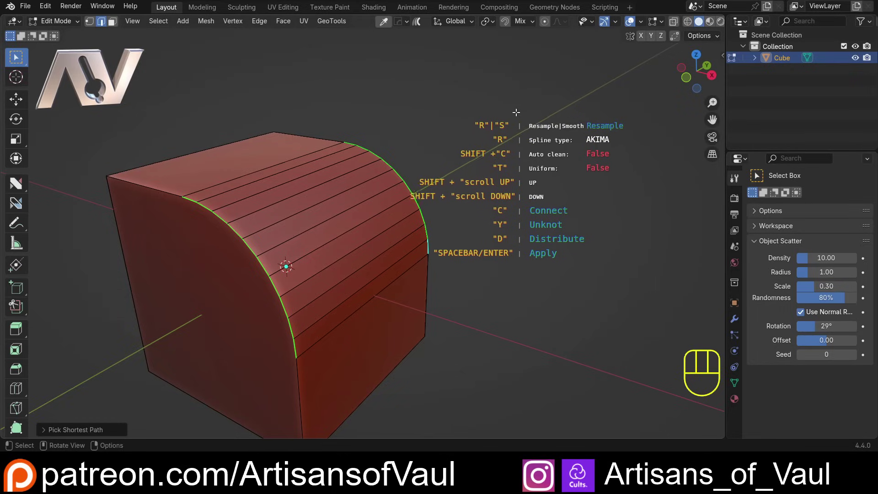
pyautogui.moveTo(539, 98); pyautogui.dragTo(554, 95)
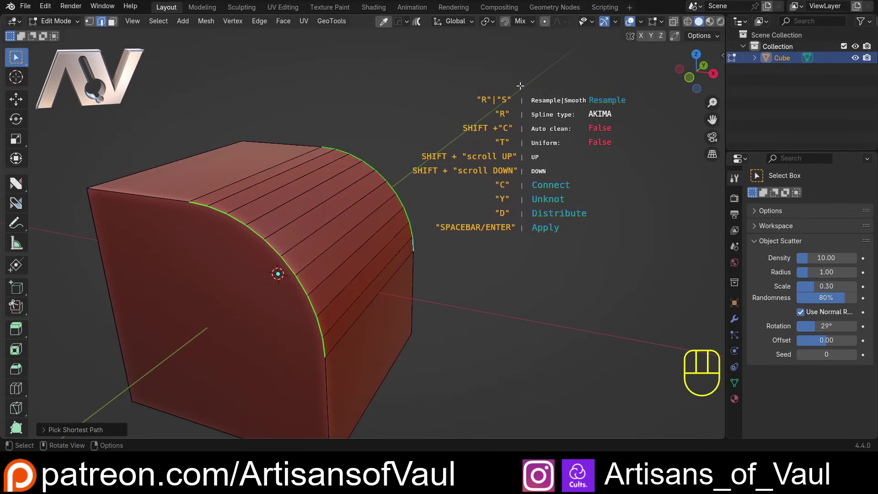
pyautogui.press('s')
pyautogui.press('r')
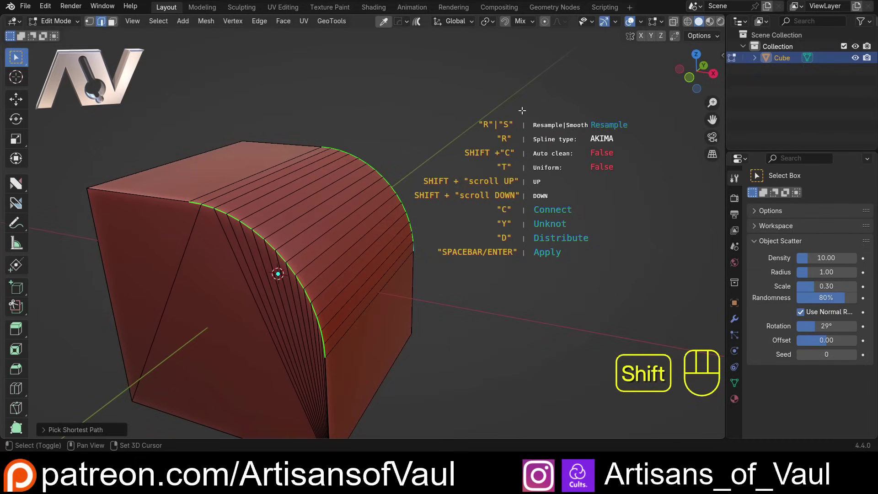
# Enable Auto clean and apply the resample, leaving dense clean loops on the bevel
pyautogui.moveTo(322, 178); pyautogui.dragTo(371, 100)
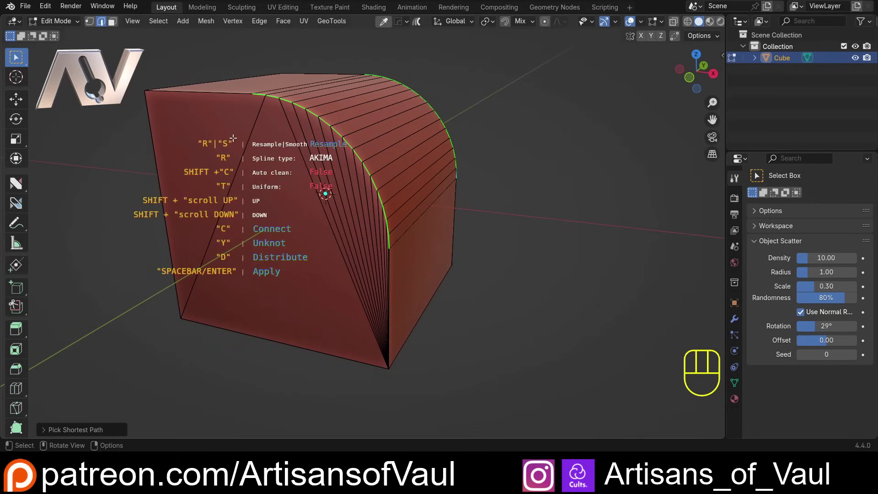
pyautogui.moveTo(537, 88); pyautogui.dragTo(486, 171)
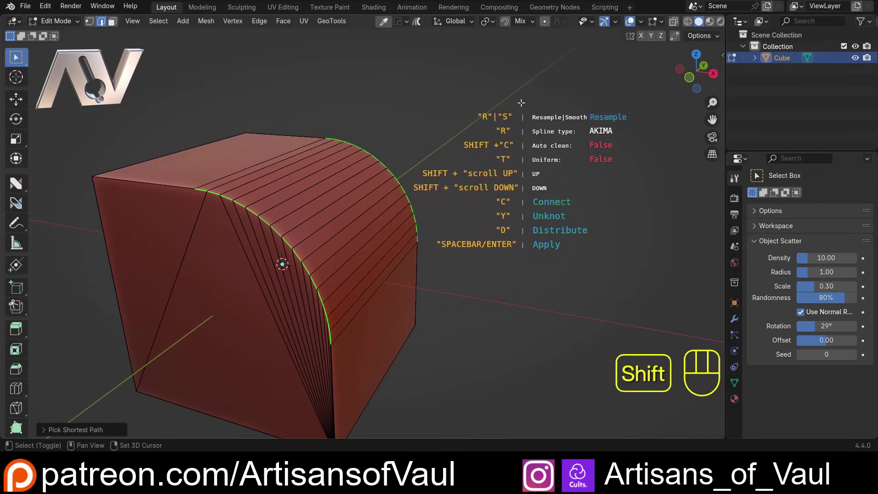
pyautogui.press('shift+c')
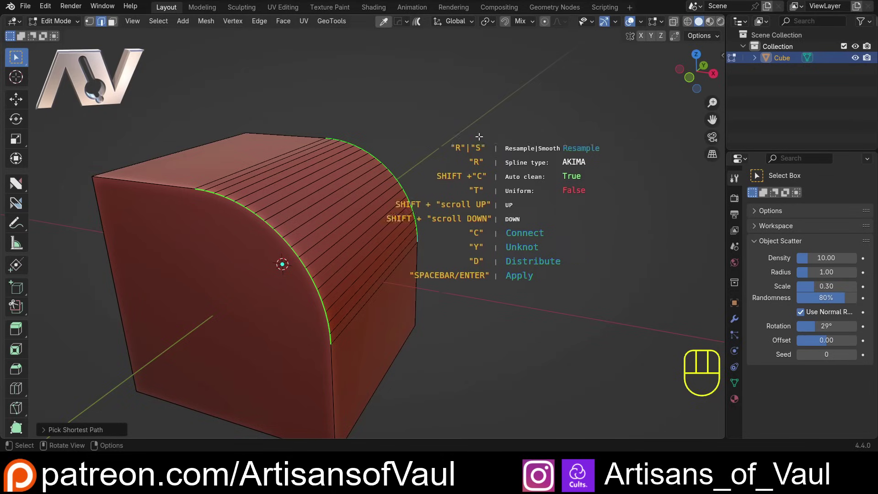
pyautogui.moveTo(427, 142); pyautogui.dragTo(432, 146)
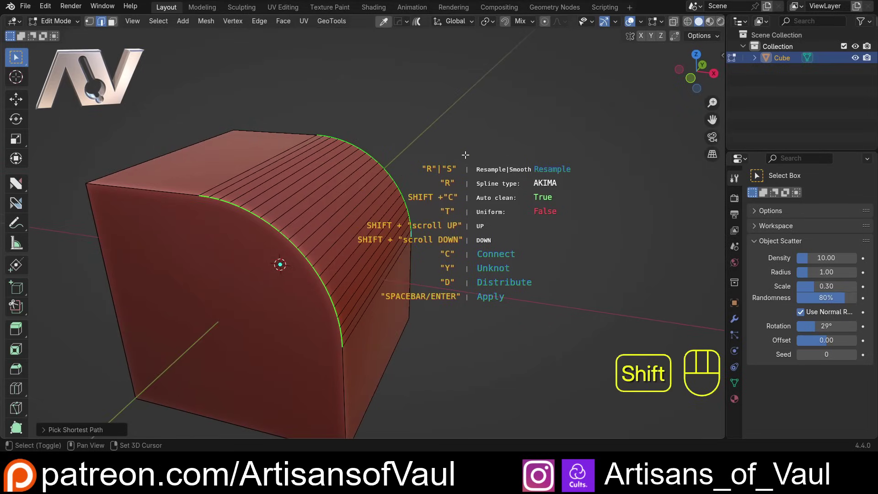
pyautogui.click(492, 148)
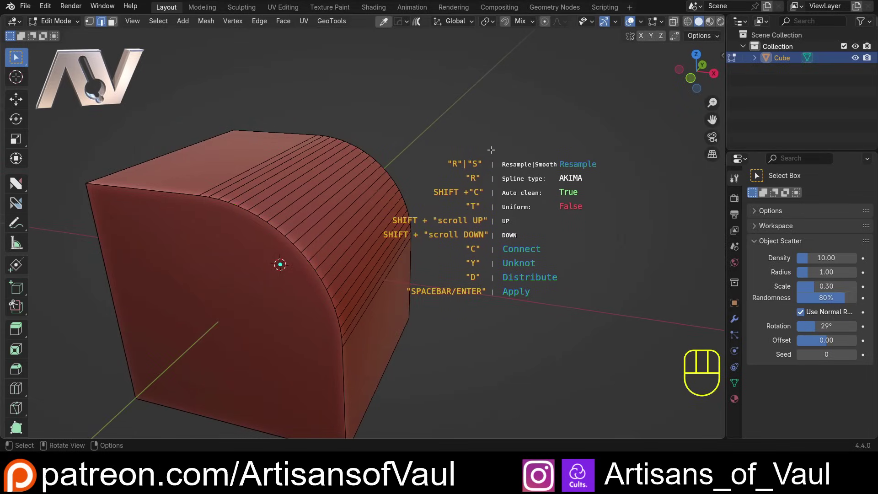
pyautogui.press('space')
pyautogui.moveTo(455, 138); pyautogui.dragTo(428, 159)
pyautogui.press('Tab')
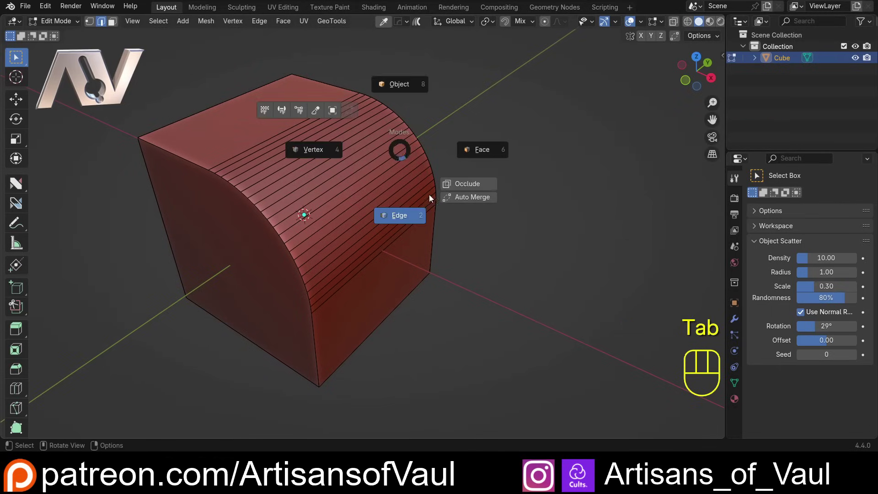
# Switch to face select and select the whole curved strip of bevel faces
pyautogui.moveTo(286, 165); pyautogui.dragTo(323, 188)
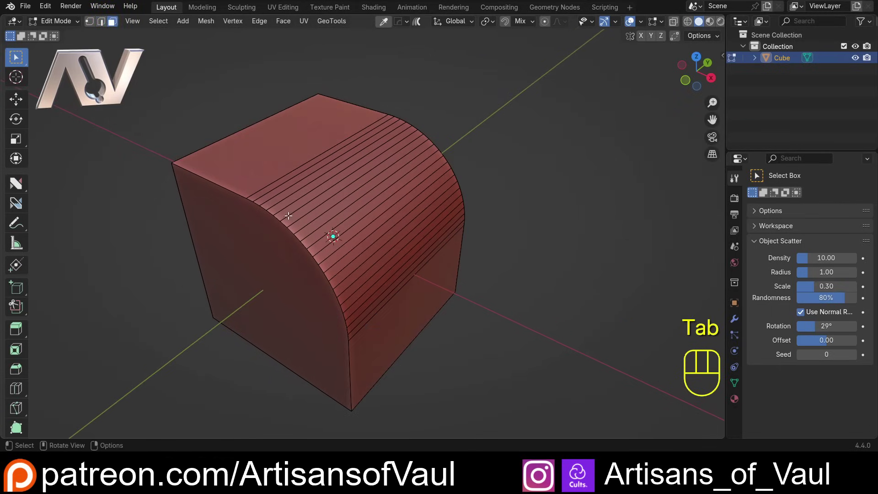
pyautogui.click(301, 166)
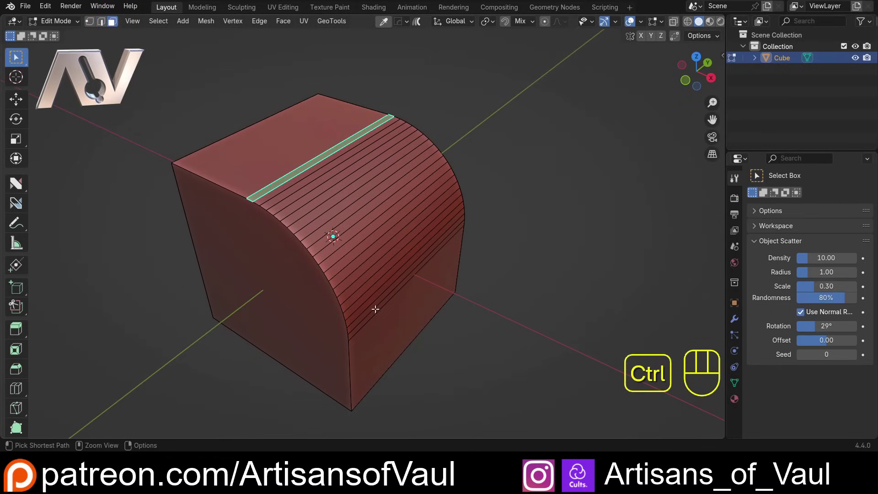
pyautogui.click(376, 310)
pyautogui.moveTo(397, 250); pyautogui.dragTo(428, 218)
pyautogui.moveTo(462, 195); pyautogui.dragTo(438, 221)
pyautogui.moveTo(444, 211); pyautogui.dragTo(434, 213)
# Refuse the face strip at 21 segments with tension lowered to 0.22
pyautogui.press('y')
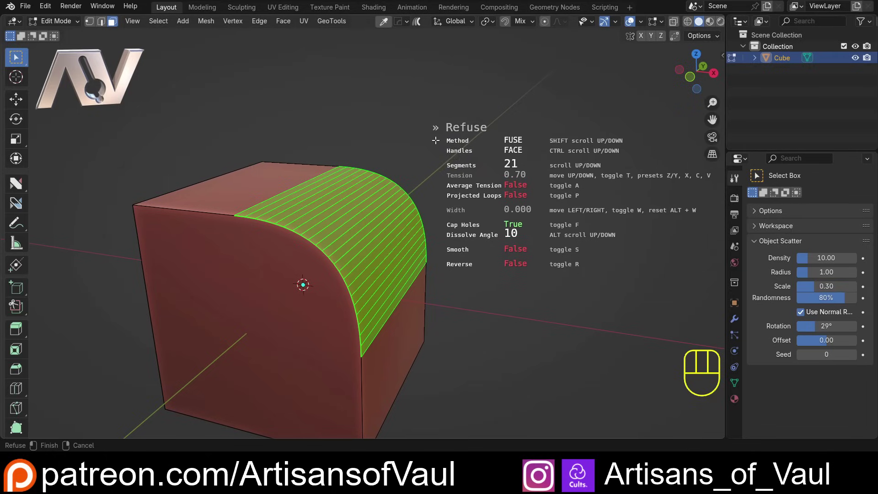
pyautogui.press('t')
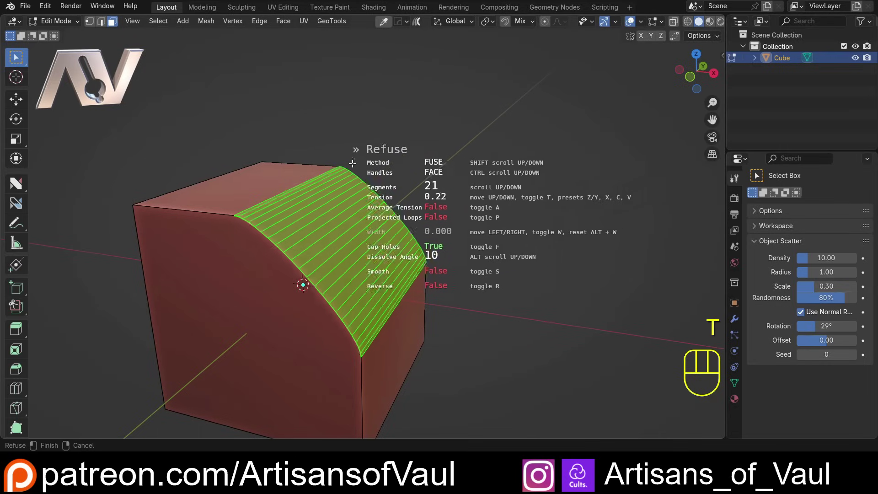
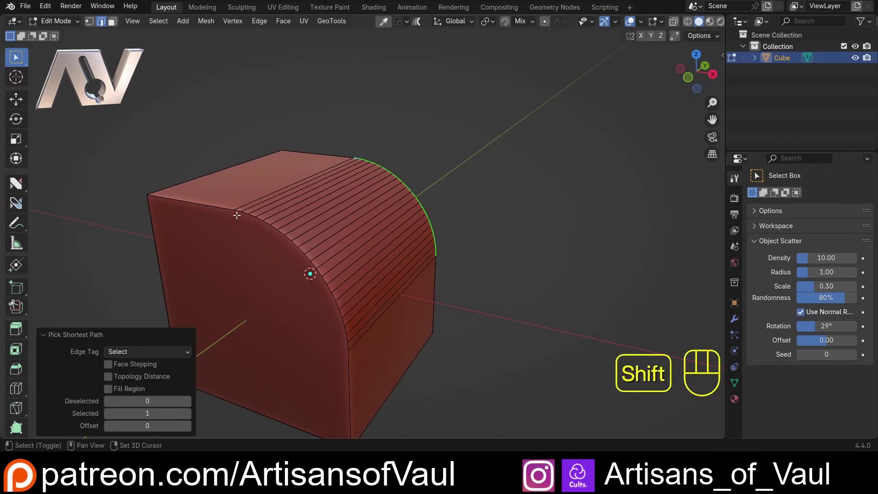
# Select the curved border edges and circularize them to a 90-degree arc
pyautogui.click(239, 211)
pyautogui.click(348, 345)
pyautogui.moveTo(346, 299); pyautogui.dragTo(335, 300)
pyautogui.moveTo(316, 288); pyautogui.dragTo(352, 304)
pyautogui.moveTo(355, 301); pyautogui.dragTo(362, 293)
pyautogui.middleClick(363, 281)
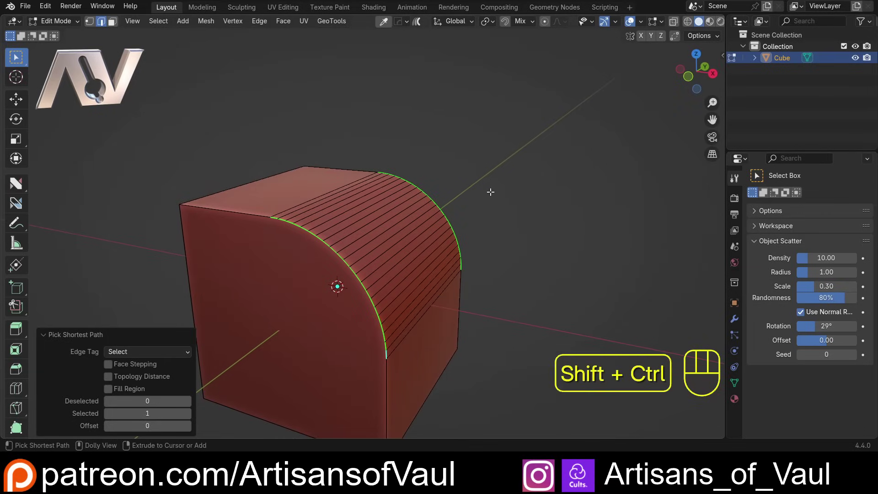
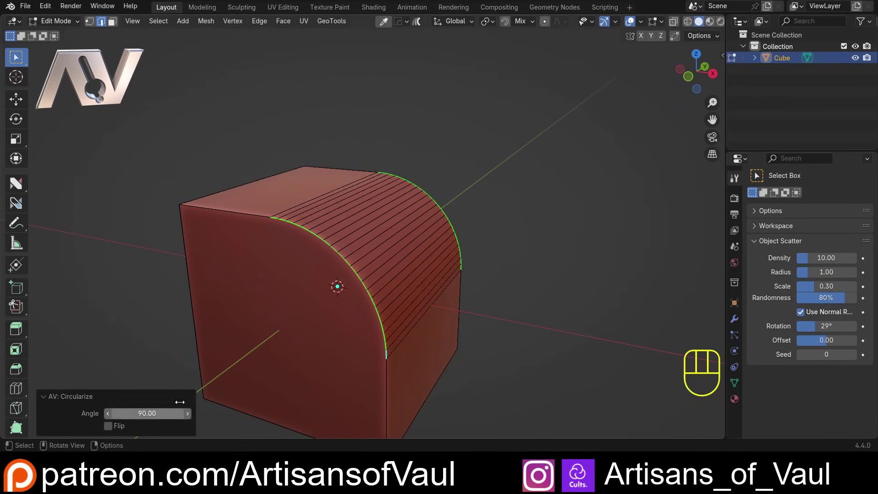
# Zoom out to inspect the rounded cube and return to Object Mode
pyautogui.moveTo(370, 197); pyautogui.dragTo(343, 211)
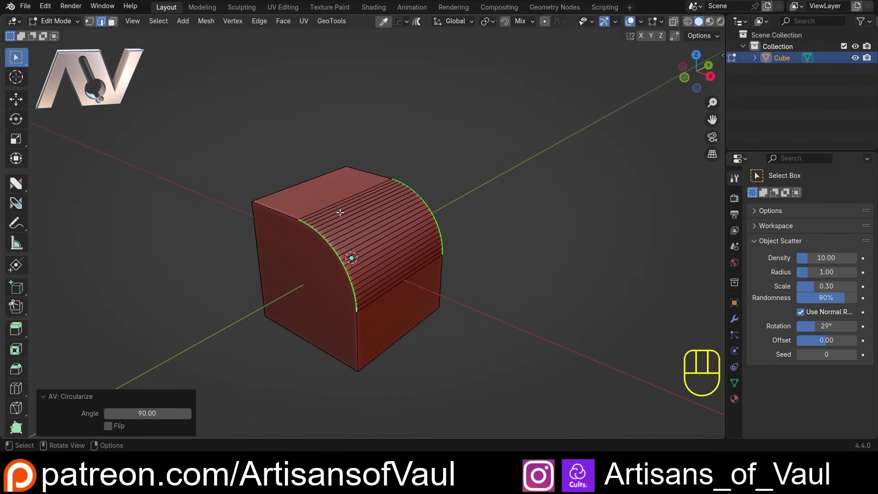
pyautogui.moveTo(269, 210); pyautogui.dragTo(261, 220)
pyautogui.moveTo(261, 226); pyautogui.dragTo(277, 220)
pyautogui.press('Tab')
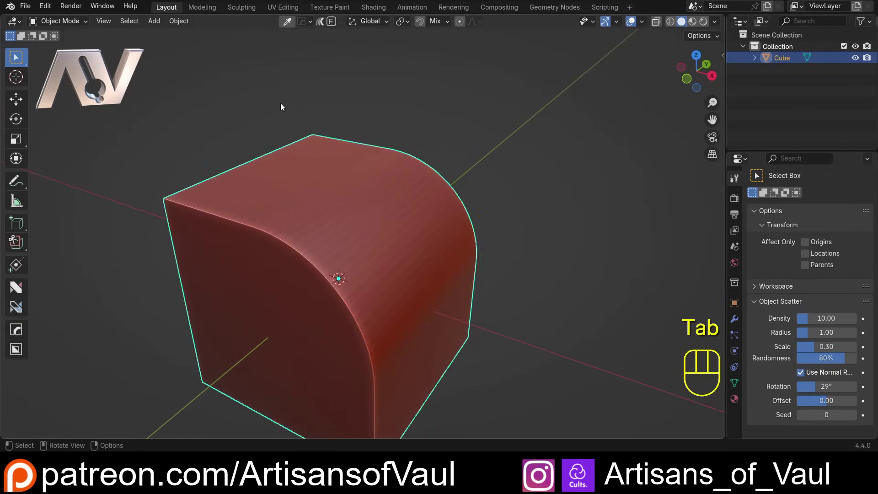
# Delete the rounded cube and add a new enlarged cube
pyautogui.click(282, 108)
pyautogui.click(296, 225)
pyautogui.press('Delete')
pyautogui.press('shift+a')
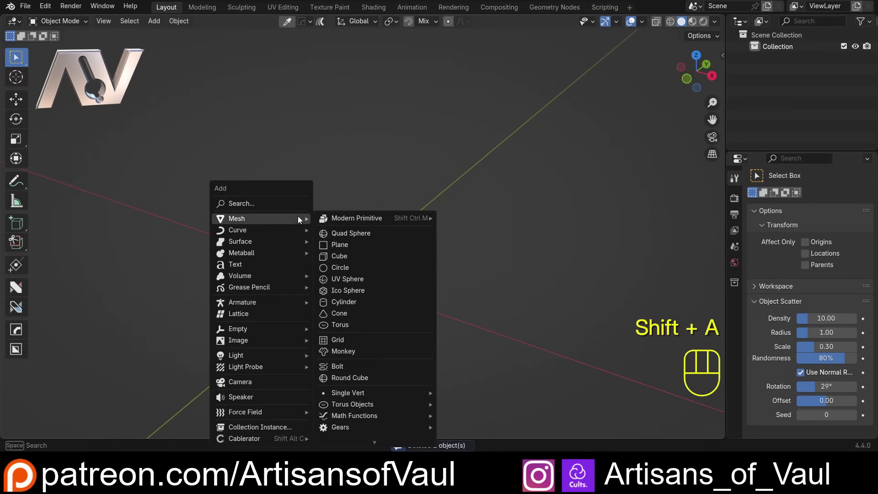
pyautogui.middleClick(359, 262)
pyautogui.press('s')
# Subdivide the new cube in Edit Mode with loop cuts into a grid
pyautogui.press('Tab')
pyautogui.press('ctrl+r')
pyautogui.click(404, 249)
pyautogui.press('Escape')
pyautogui.press('ctrl+r')
pyautogui.click(342, 188)
pyautogui.press('Escape')
pyautogui.moveTo(487, 186); pyautogui.dragTo(480, 206)
# Select a top edge of the grid cube and start a bevel on it
pyautogui.press('Tab')
pyautogui.click(400, 222)
pyautogui.moveTo(389, 265); pyautogui.dragTo(385, 254)
pyautogui.press('ctrl+b')
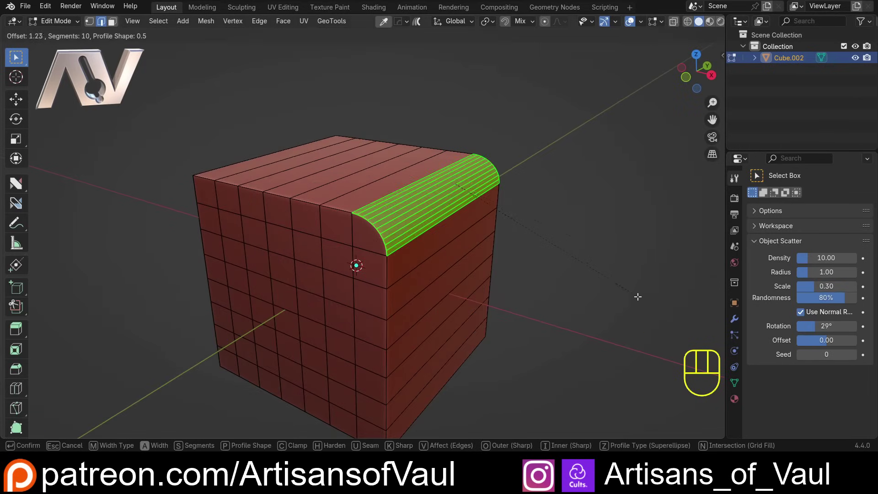
# Cancel the trial bevel and bring up the nSolve menu for its Hard Bevel tool
pyautogui.press('Escape')
pyautogui.middleClick(417, 233)
pyautogui.moveTo(345, 235); pyautogui.dragTo(389, 243)
pyautogui.press('alt+4')
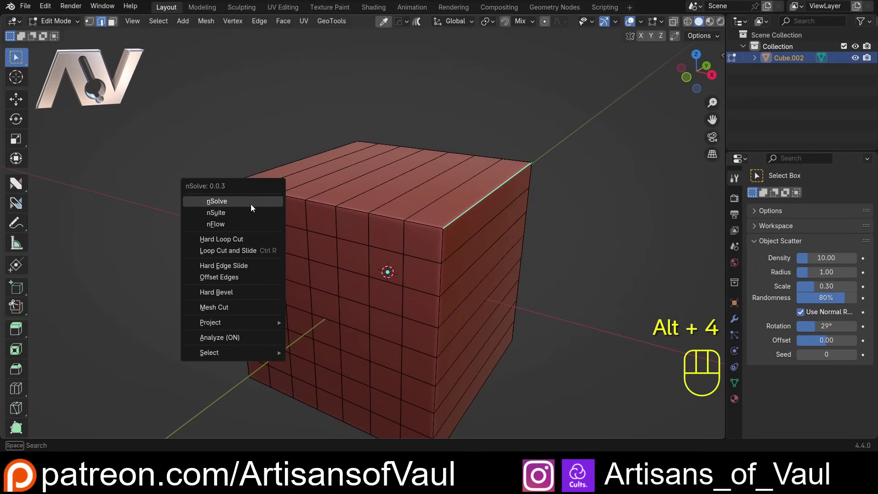
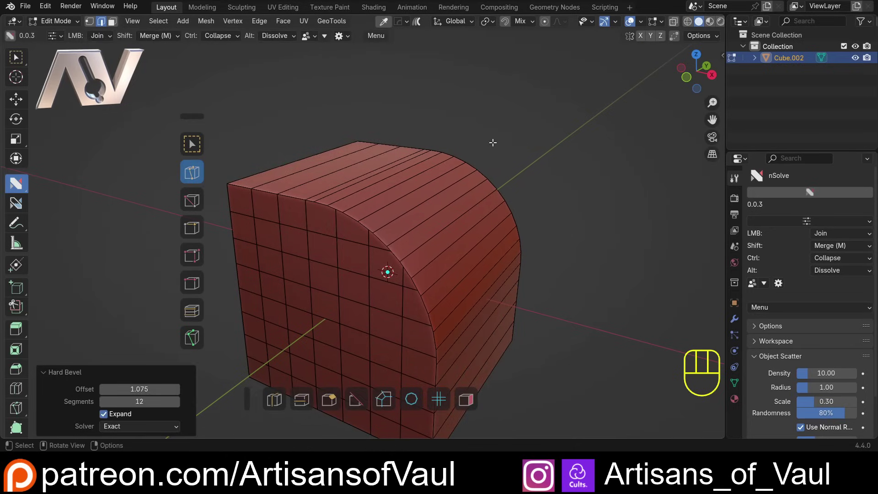
# Switch to face select and pick a face loop across the rounded top for Refuse
pyautogui.middleClick(458, 160)
pyautogui.moveTo(398, 156); pyautogui.dragTo(409, 130)
pyautogui.middleClick(372, 150)
pyautogui.click(17, 66)
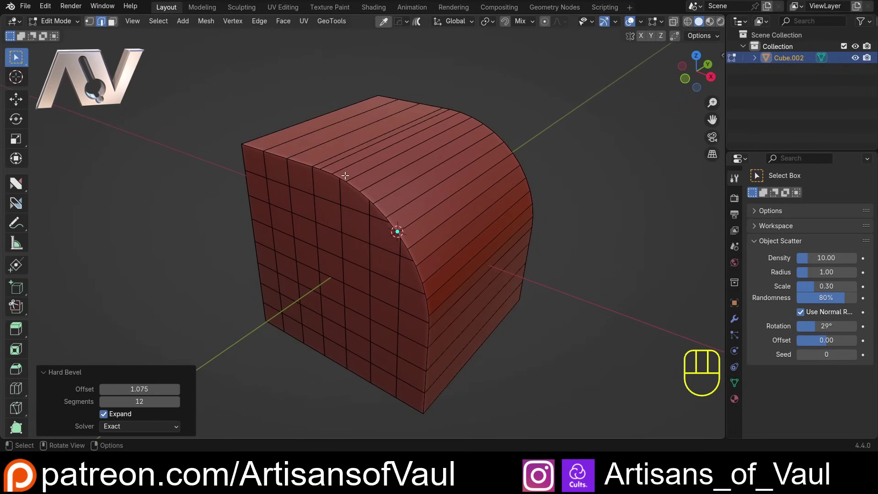
pyautogui.click(346, 164)
pyautogui.press('Tab')
pyautogui.click(352, 154)
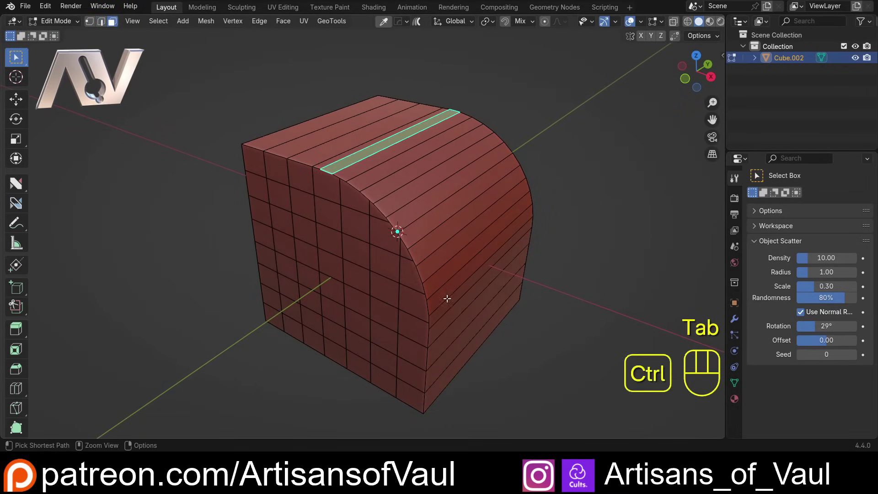
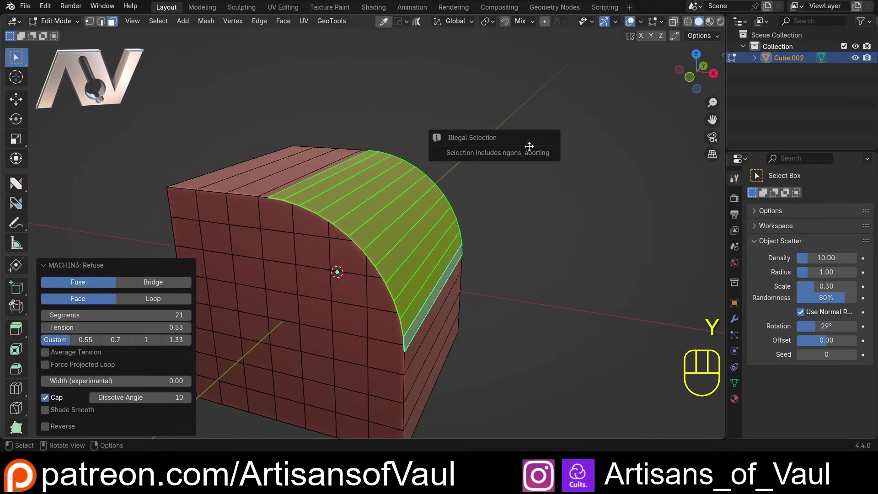
pyautogui.moveTo(518, 198); pyautogui.dragTo(463, 206)
pyautogui.moveTo(419, 219); pyautogui.dragTo(443, 195)
# Switch to edge select and pick the shortest path along the curved bevel border
pyautogui.press('Tab')
pyautogui.click(267, 184)
pyautogui.click(385, 334)
pyautogui.click(383, 334)
pyautogui.moveTo(475, 253); pyautogui.dragTo(364, 285)
pyautogui.moveTo(534, 291); pyautogui.dragTo(495, 231)
pyautogui.click(549, 281)
pyautogui.moveTo(519, 214); pyautogui.dragTo(535, 283)
pyautogui.click(550, 240)
pyautogui.moveTo(427, 220); pyautogui.dragTo(572, 203)
pyautogui.moveTo(507, 210); pyautogui.dragTo(539, 185)
# Resample the first curved border with Auto clean off and apply it
pyautogui.press('ctrl+shift+r')
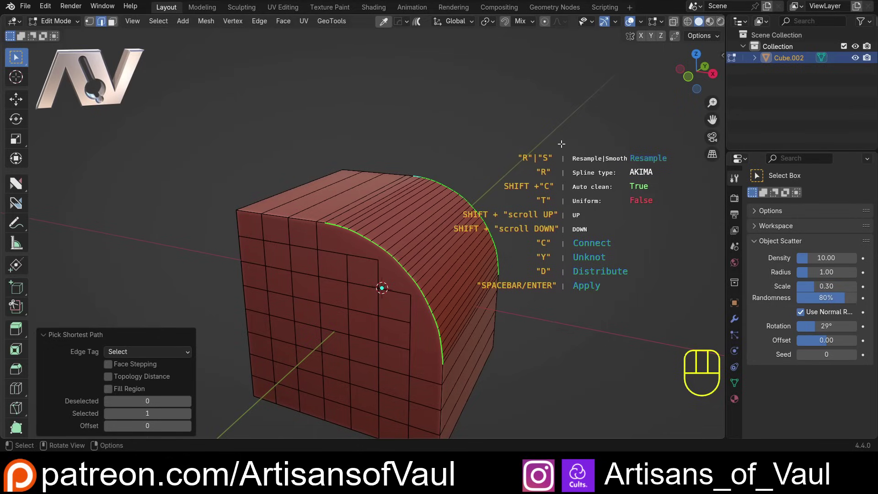
pyautogui.moveTo(507, 191); pyautogui.dragTo(510, 187)
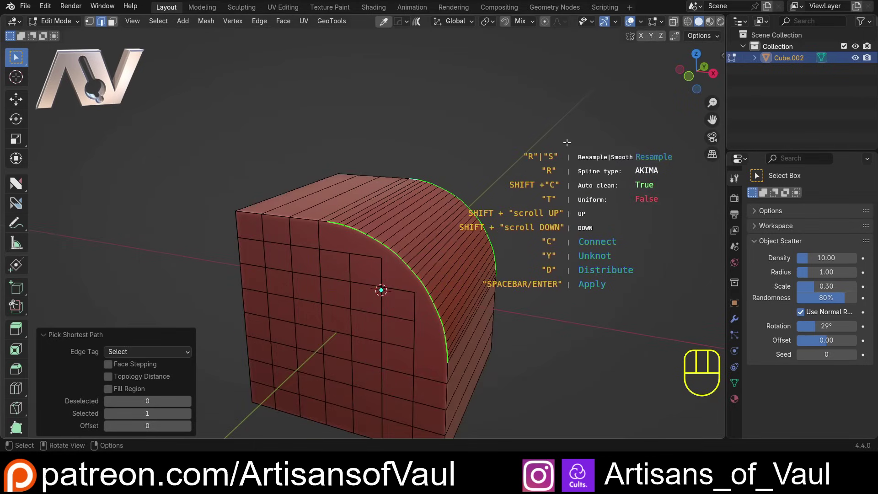
pyautogui.press('shift+c')
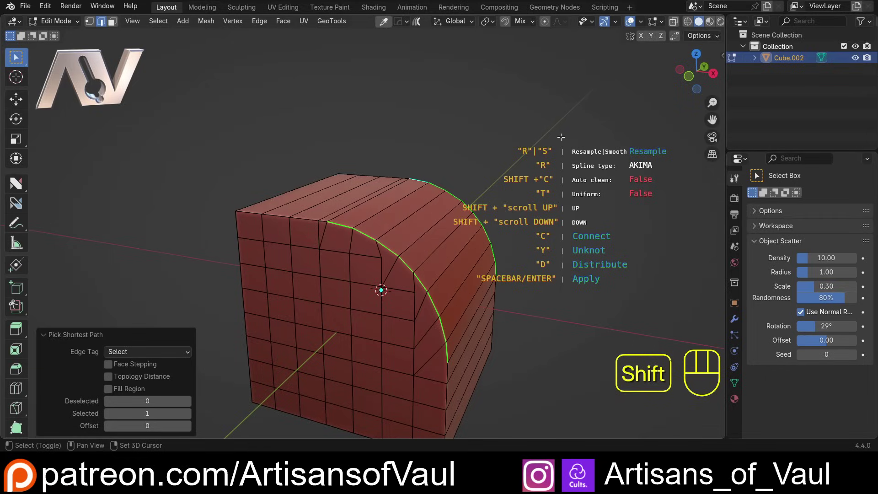
pyautogui.click(562, 135)
pyautogui.click(562, 135)
pyautogui.press('space')
# Orbit to the far side and select the other curved border path
pyautogui.moveTo(514, 121); pyautogui.dragTo(478, 144)
pyautogui.middleClick(455, 199)
pyautogui.moveTo(395, 178); pyautogui.dragTo(400, 189)
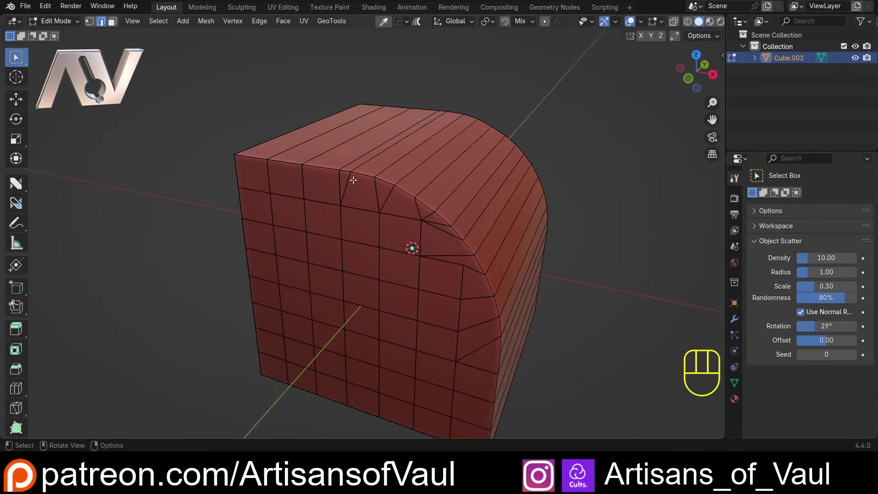
pyautogui.click(345, 167)
pyautogui.moveTo(520, 299); pyautogui.dragTo(494, 276)
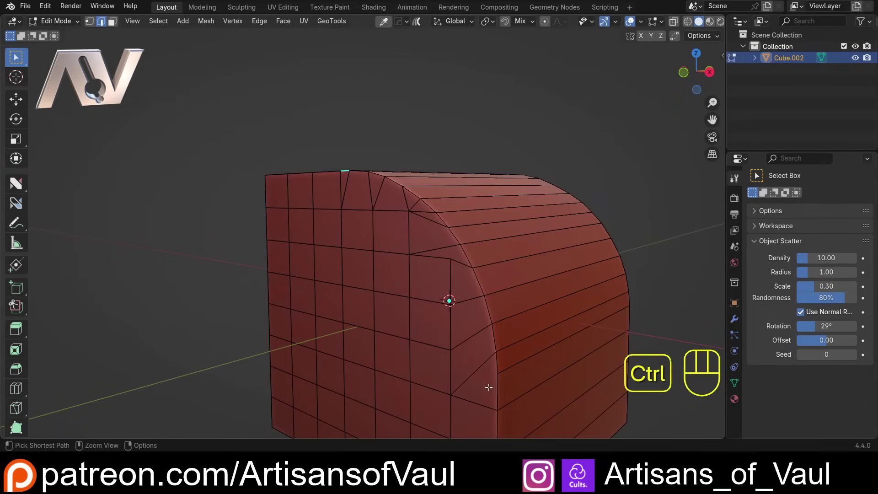
pyautogui.click(495, 390)
pyautogui.moveTo(586, 277); pyautogui.dragTo(425, 276)
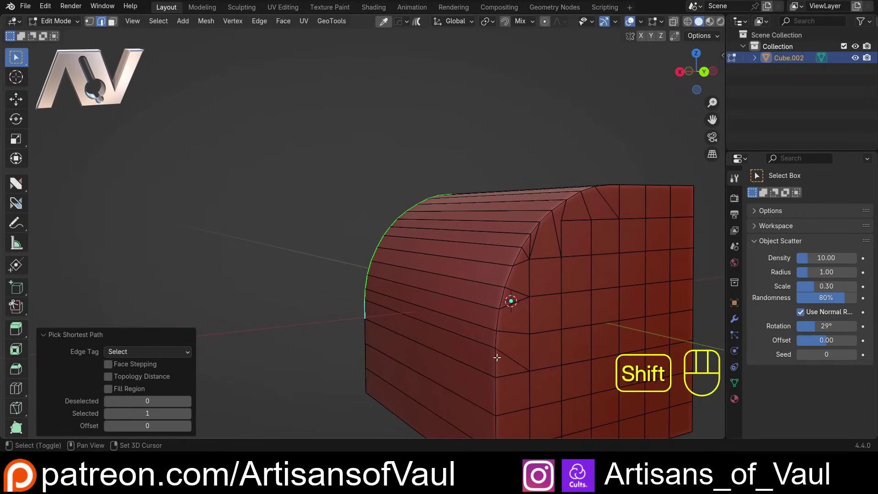
pyautogui.click(498, 361)
pyautogui.click(606, 184)
pyautogui.moveTo(598, 207); pyautogui.dragTo(592, 256)
pyautogui.click(621, 267)
pyautogui.moveTo(428, 226); pyautogui.dragTo(599, 181)
pyautogui.middleClick(488, 176)
pyautogui.moveTo(460, 165); pyautogui.dragTo(499, 175)
pyautogui.moveTo(416, 178); pyautogui.dragTo(401, 204)
pyautogui.moveTo(464, 259); pyautogui.dragTo(469, 223)
# Start resampling the second border, then undo and cancel the attempt
pyautogui.press('ctrl+shift+r')
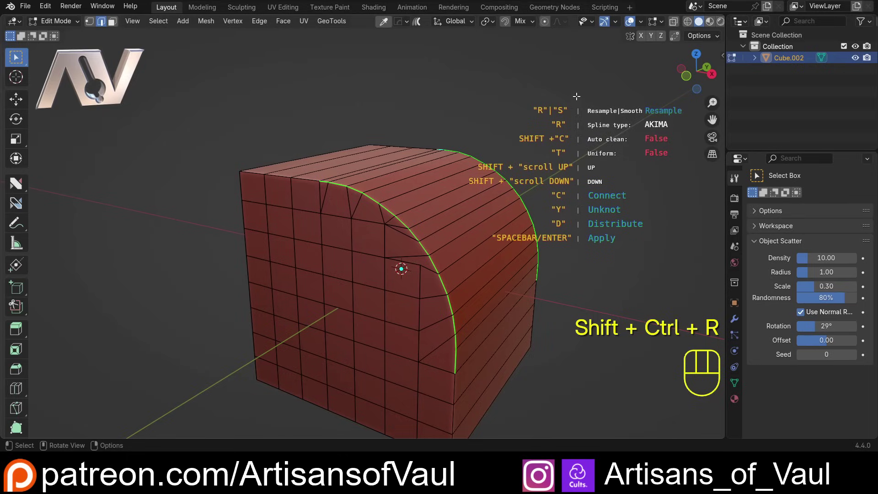
pyautogui.press('d')
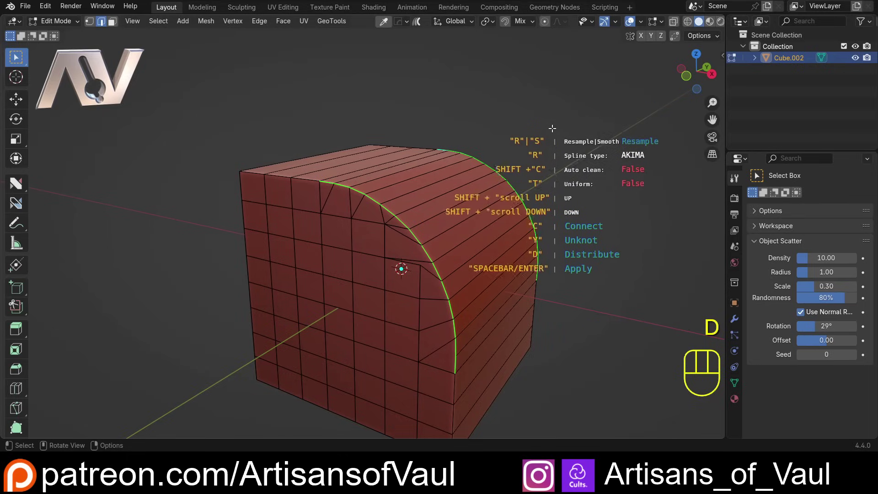
pyautogui.moveTo(519, 148); pyautogui.dragTo(534, 159)
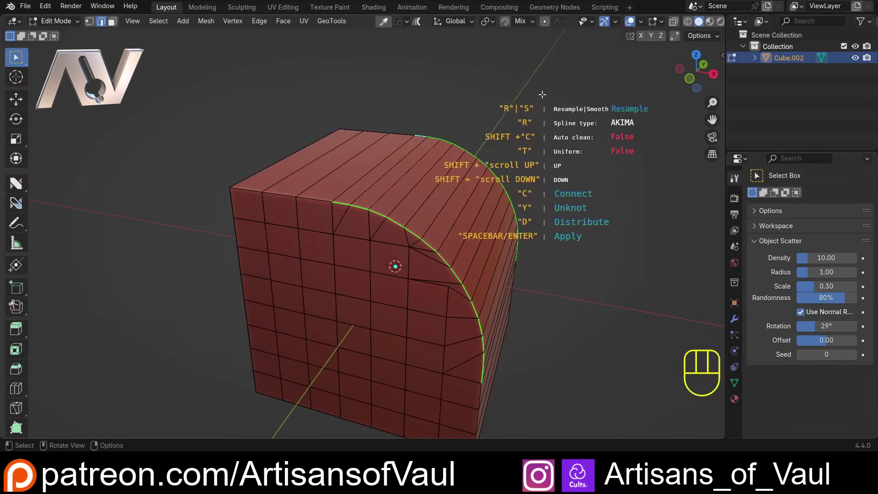
pyautogui.press('ctrl+z')
pyautogui.press('Escape')
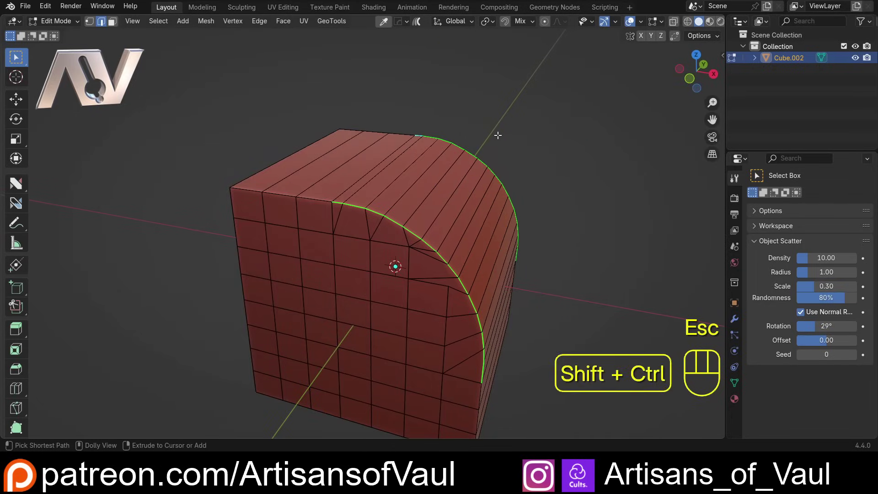
# Resample the second border with Uniform spacing, apply, and inspect the result
pyautogui.press('ctrl+shift+r')
pyautogui.moveTo(539, 135); pyautogui.dragTo(459, 145)
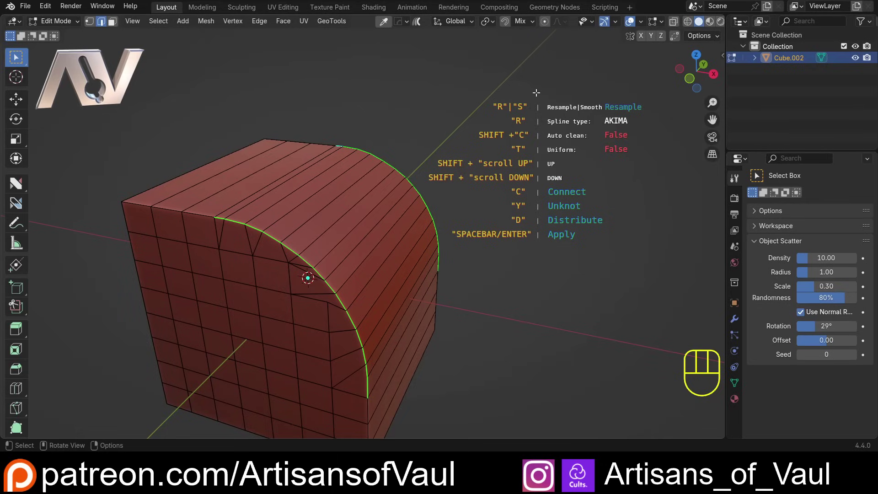
pyautogui.press('t')
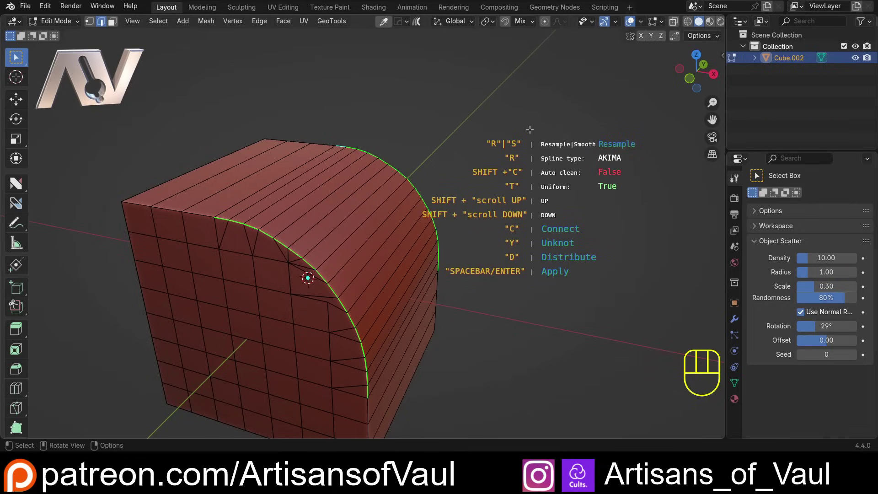
pyautogui.press('space')
pyautogui.moveTo(434, 163); pyautogui.dragTo(452, 156)
pyautogui.moveTo(490, 163); pyautogui.dragTo(449, 159)
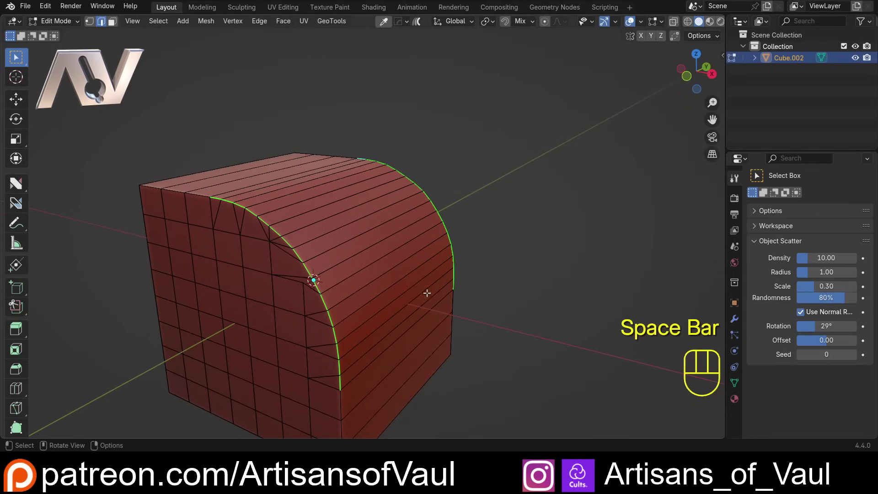
pyautogui.moveTo(416, 259); pyautogui.dragTo(439, 267)
pyautogui.moveTo(434, 260); pyautogui.dragTo(459, 267)
pyautogui.moveTo(435, 252); pyautogui.dragTo(468, 195)
pyautogui.middleClick(515, 171)
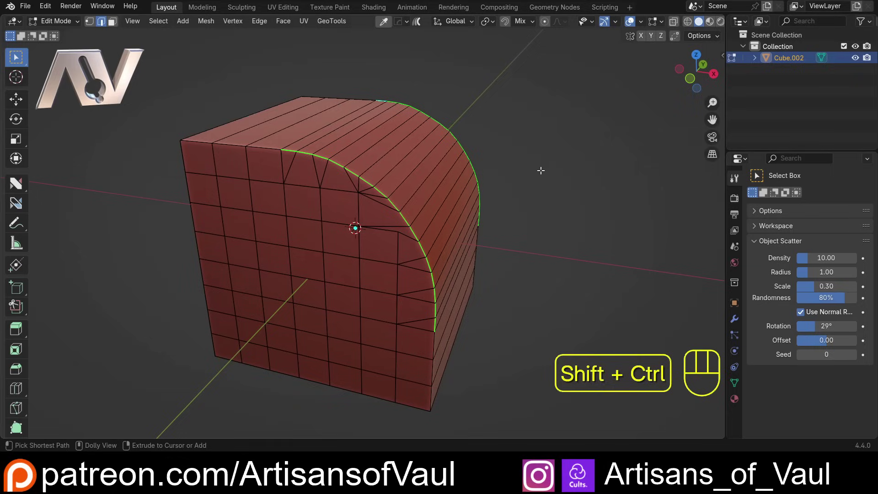
# Circularize the selected curved border loops into a 90-degree concave cove
pyautogui.press('ctrl+shift+c')
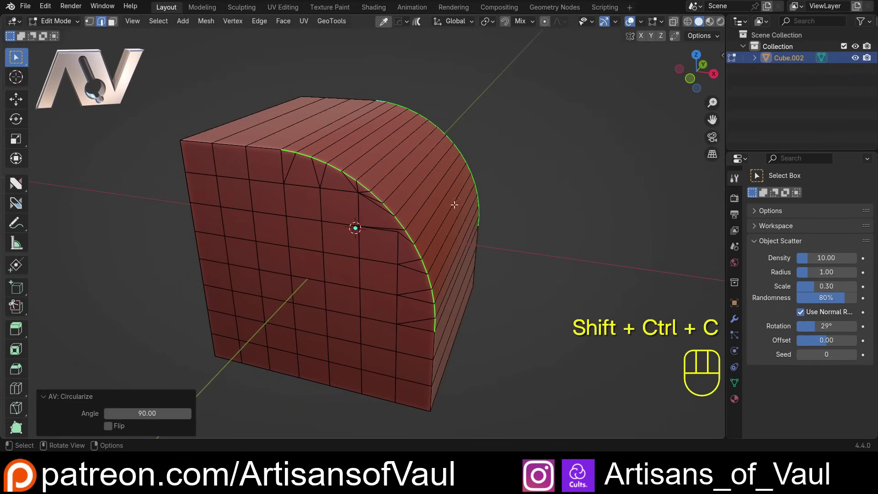
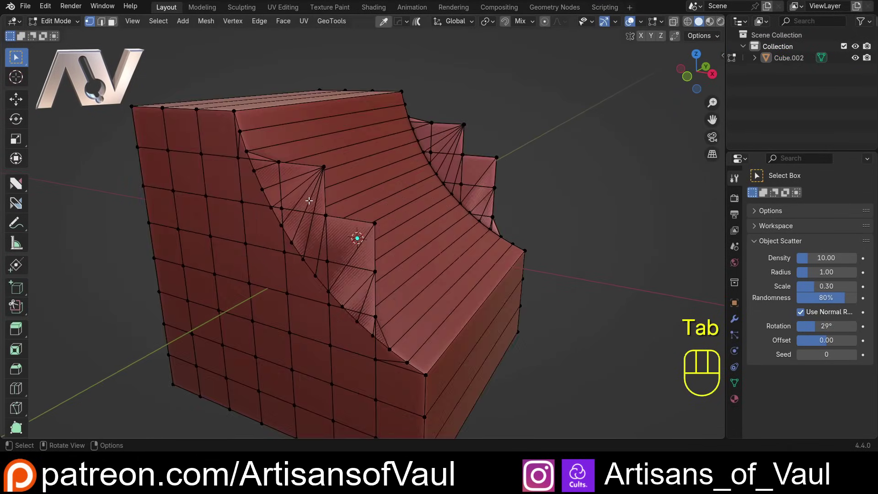
# Leave Edit Mode and duplicate the coved block, offsetting the copy along Y
pyautogui.moveTo(234, 159); pyautogui.dragTo(198, 156)
pyautogui.moveTo(410, 198); pyautogui.dragTo(333, 216)
pyautogui.press('y')
pyautogui.press('shift+d')
pyautogui.press('y')
pyautogui.moveTo(421, 173); pyautogui.dragTo(481, 173)
pyautogui.moveTo(475, 174); pyautogui.dragTo(361, 188)
pyautogui.moveTo(444, 209); pyautogui.dragTo(408, 221)
pyautogui.moveTo(445, 227); pyautogui.dragTo(407, 200)
pyautogui.middleClick(411, 197)
# Select the new copy Cube.003 in the Outliner
pyautogui.click(608, 157)
pyautogui.moveTo(447, 157); pyautogui.dragTo(413, 192)
pyautogui.moveTo(562, 161); pyautogui.dragTo(531, 156)
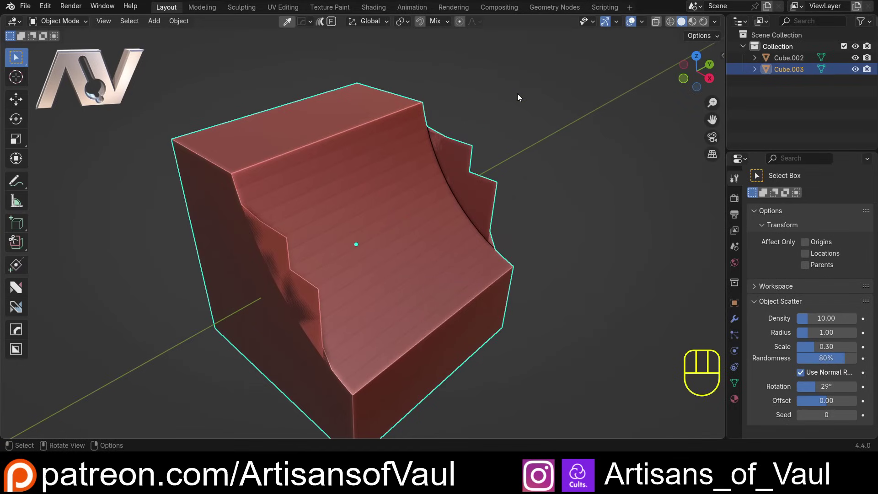
# Run HardOps Clean Mesh on Cube.003 and move the copy beside the original
pyautogui.press('q')
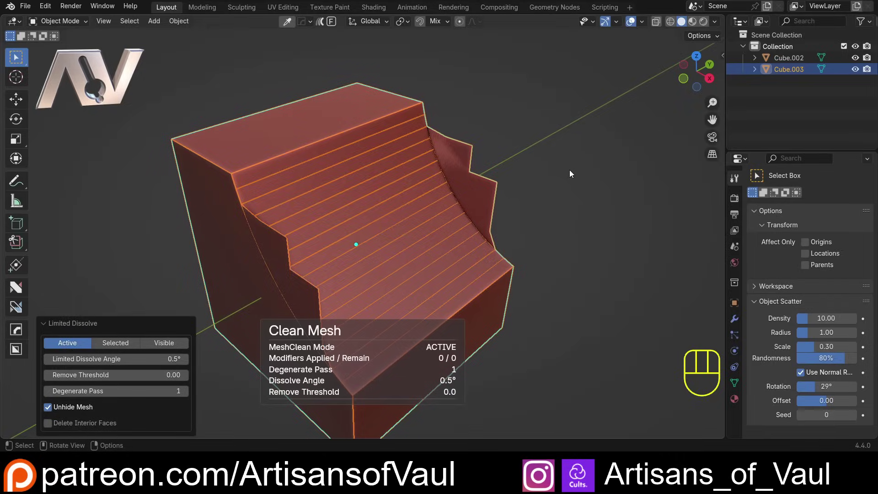
pyautogui.moveTo(371, 231); pyautogui.dragTo(378, 221)
pyautogui.press('shift+z')
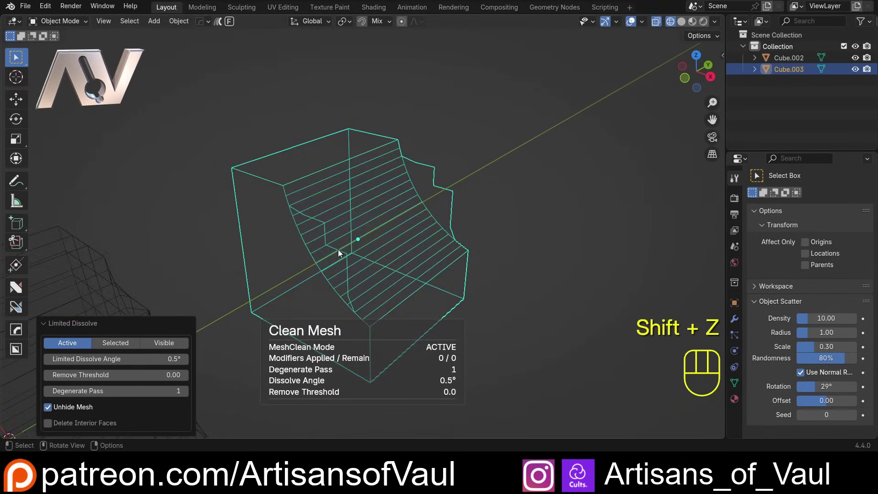
pyautogui.moveTo(347, 240); pyautogui.dragTo(362, 228)
pyautogui.press('Tab')
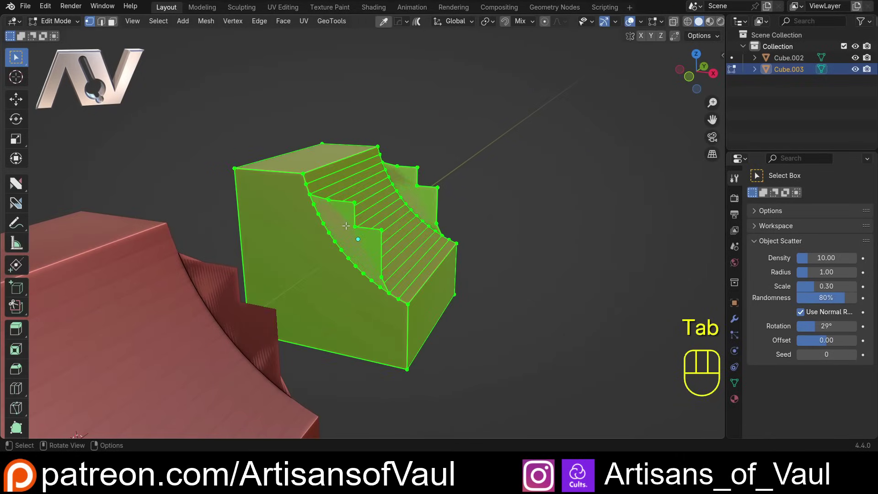
pyautogui.moveTo(356, 209); pyautogui.dragTo(363, 205)
pyautogui.press('Tab')
# Select the original Cube.002 and enter Edit Mode on its mesh
pyautogui.click(325, 225)
pyautogui.moveTo(391, 235); pyautogui.dragTo(333, 229)
pyautogui.moveTo(281, 212); pyautogui.dragTo(314, 221)
pyautogui.moveTo(320, 200); pyautogui.dragTo(364, 184)
pyautogui.press('Tab')
pyautogui.moveTo(304, 143); pyautogui.dragTo(350, 151)
pyautogui.click(315, 192)
pyautogui.moveTo(346, 199); pyautogui.dragTo(332, 211)
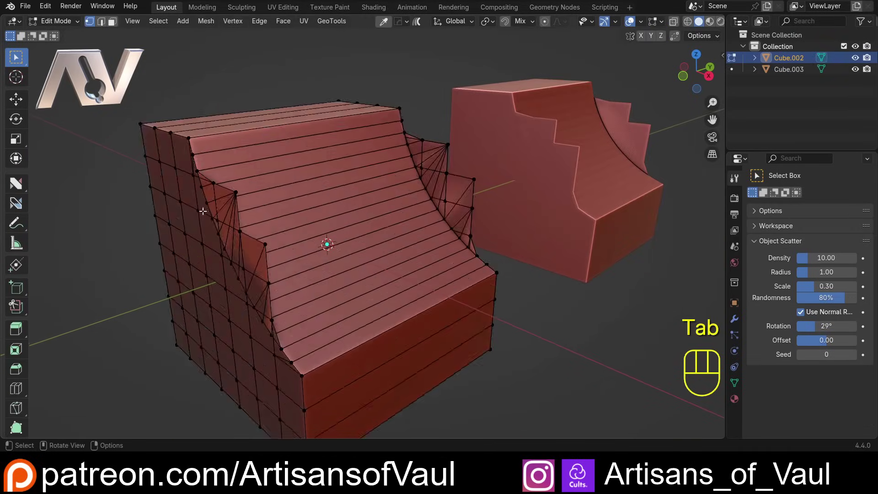
pyautogui.moveTo(287, 196); pyautogui.dragTo(295, 192)
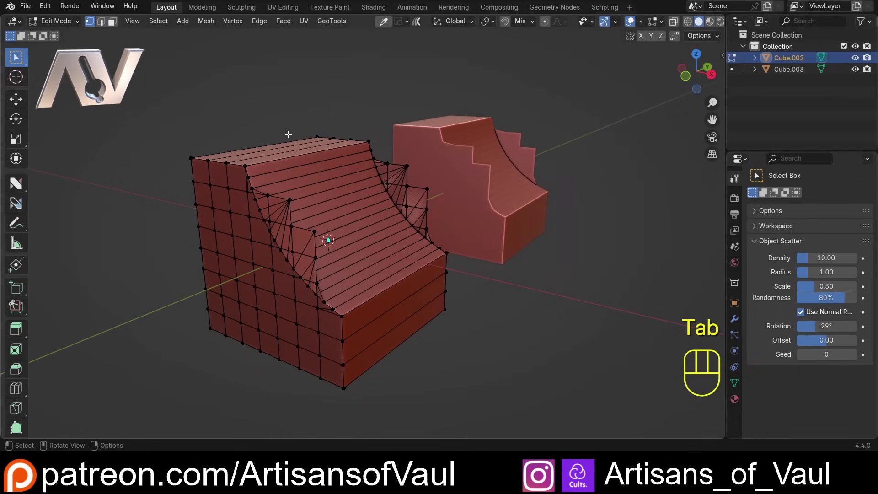
# Run AV: Optimize mesh on Cube.002 and orbit to check the curved ramp's loop spacing
pyautogui.press('z')
pyautogui.moveTo(226, 204); pyautogui.dragTo(192, 203)
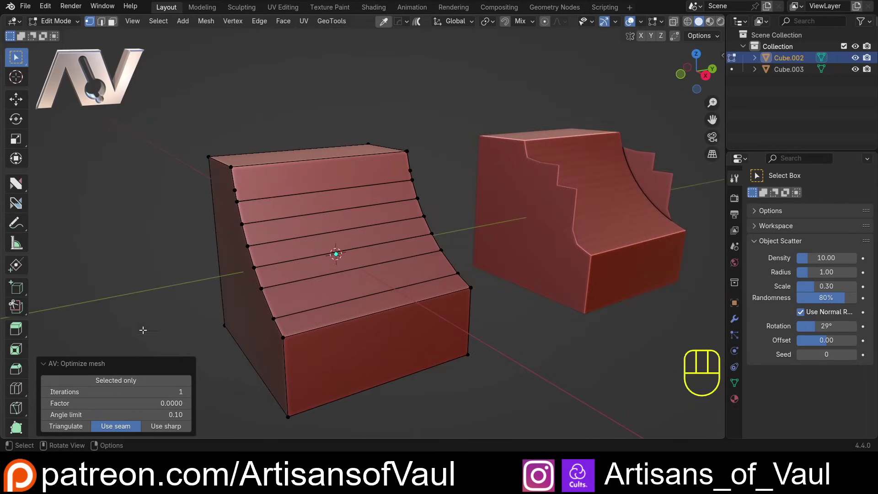
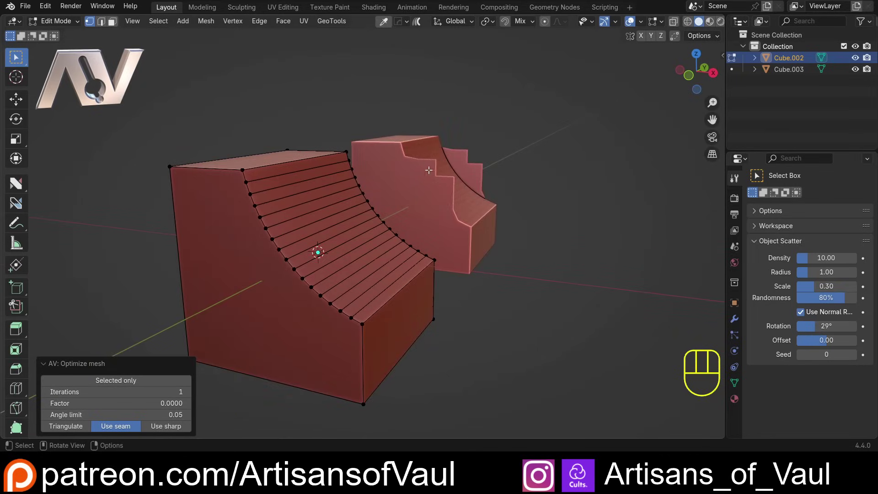
pyautogui.moveTo(357, 254); pyautogui.dragTo(346, 250)
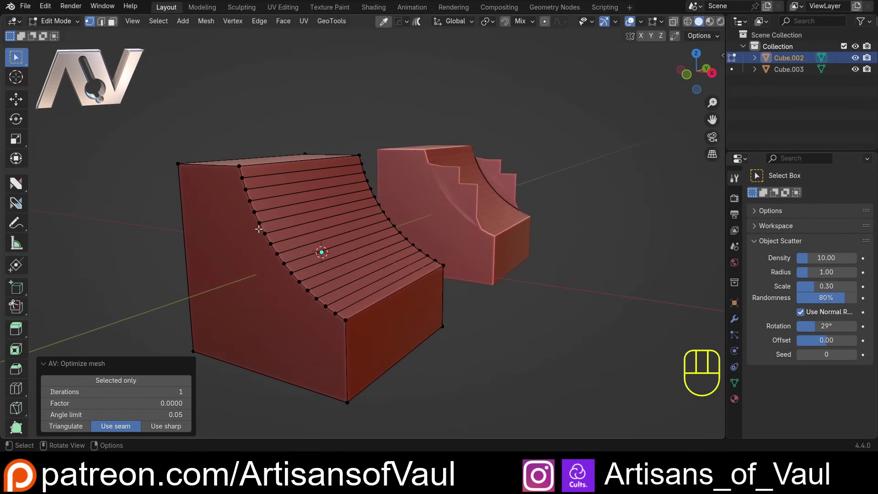
pyautogui.moveTo(255, 226); pyautogui.dragTo(312, 240)
pyautogui.moveTo(321, 224); pyautogui.dragTo(336, 231)
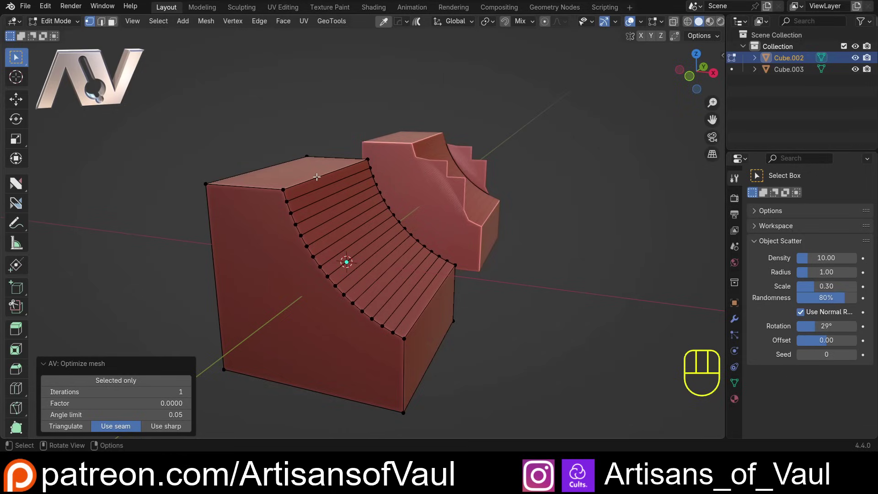
# Clear the old meshes, add a cube scaled about twice as wide on X, and face it front-on
pyautogui.moveTo(350, 248); pyautogui.dragTo(369, 245)
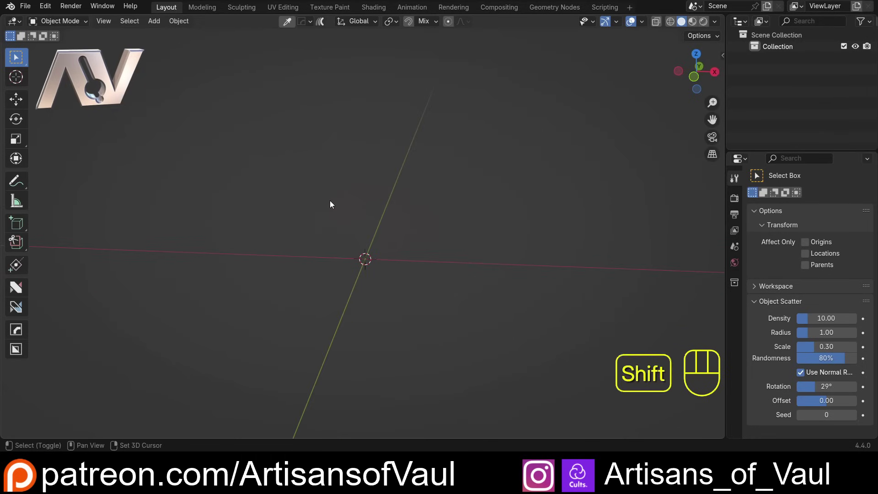
pyautogui.press('shift+a')
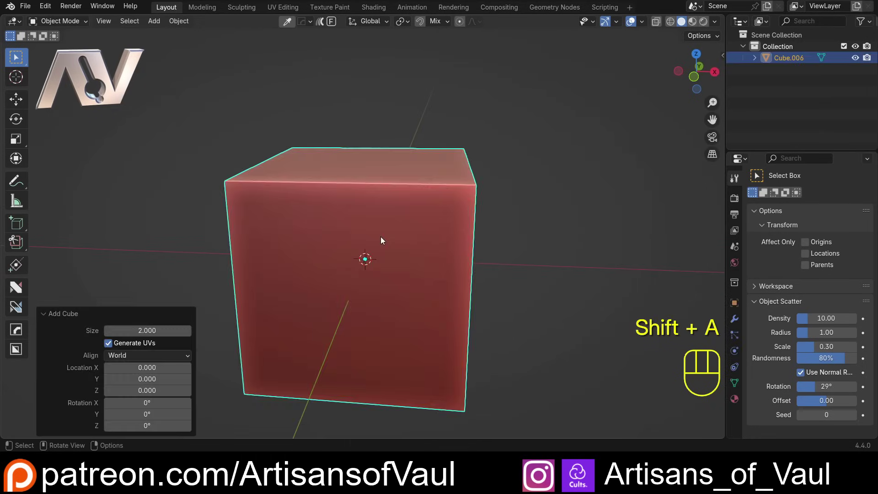
pyautogui.press('y')
pyautogui.press('x')
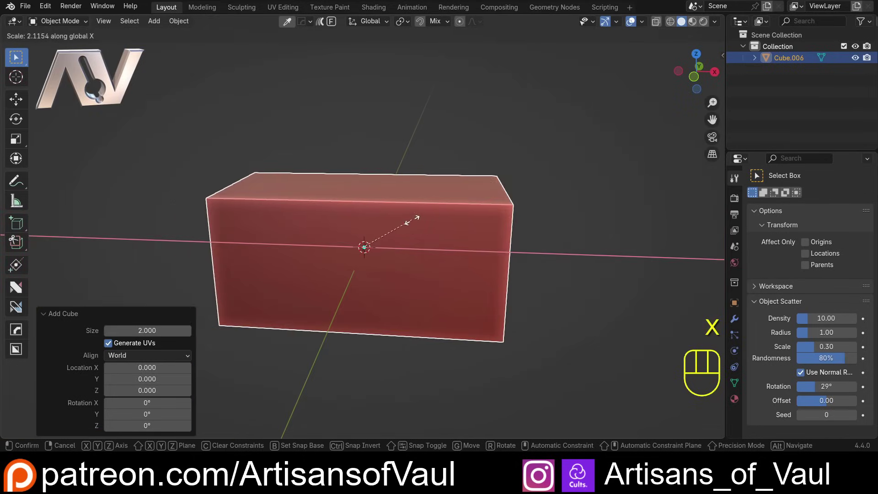
pyautogui.moveTo(376, 227); pyautogui.dragTo(360, 203)
pyautogui.moveTo(335, 198); pyautogui.dragTo(368, 191)
pyautogui.middleClick(315, 179)
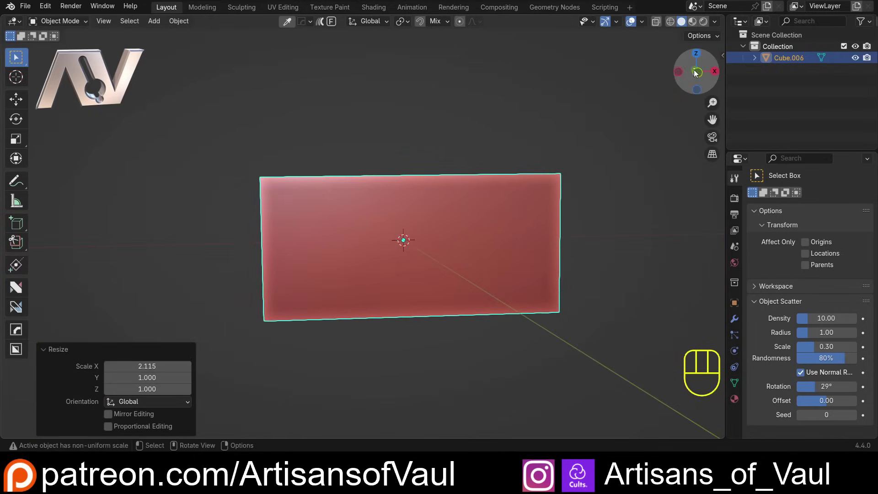
pyautogui.click(699, 74)
pyautogui.middleClick(286, 161)
# Start a BoxCutter Ngon cut and trace a wavy outline across the box's top edge
pyautogui.press('alt+w')
pyautogui.press('d')
pyautogui.moveTo(168, 148); pyautogui.dragTo(282, 221)
pyautogui.moveTo(429, 220); pyautogui.dragTo(454, 245)
pyautogui.moveTo(478, 245); pyautogui.dragTo(487, 244)
pyautogui.moveTo(518, 243); pyautogui.dragTo(527, 232)
# Close the Ngon outline, extrude it through the box and bevel the cut
pyautogui.click(629, 194)
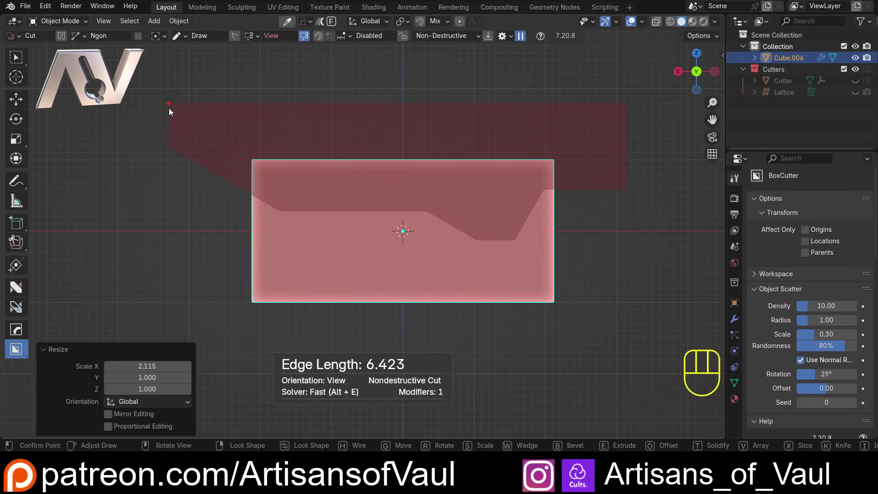
pyautogui.doubleClick(172, 112)
pyautogui.moveTo(180, 113); pyautogui.dragTo(210, 134)
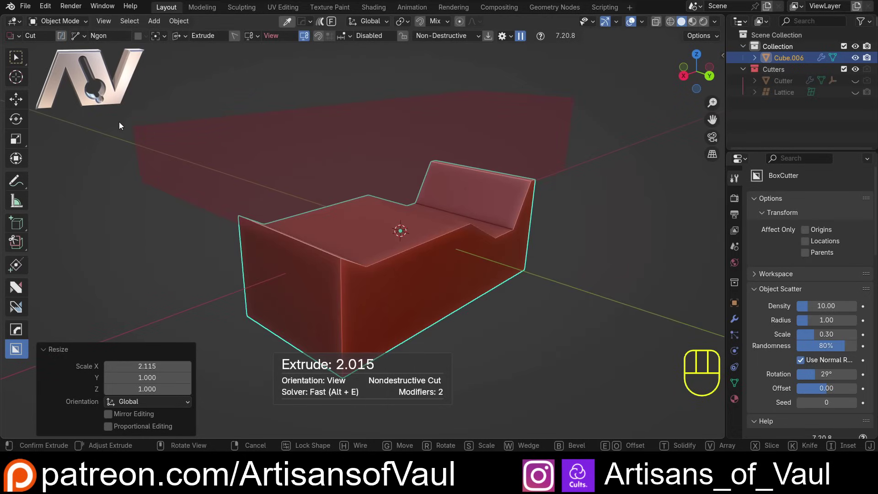
pyautogui.press('b')
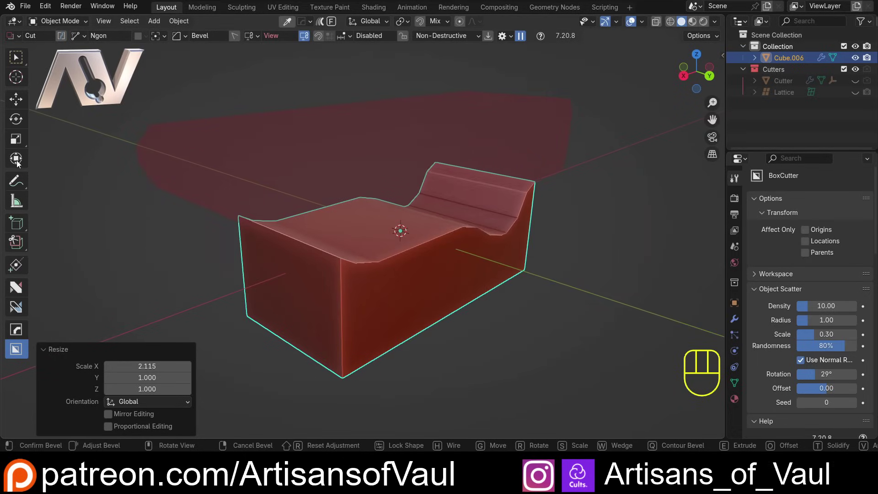
pyautogui.click(17, 164)
# Pick the smoothing modifier and apply all modifiers to Cube.006's mesh
pyautogui.click(101, 216)
pyautogui.moveTo(272, 240); pyautogui.dragTo(205, 221)
pyautogui.moveTo(324, 258); pyautogui.dragTo(287, 248)
pyautogui.click(741, 330)
pyautogui.click(403, 261)
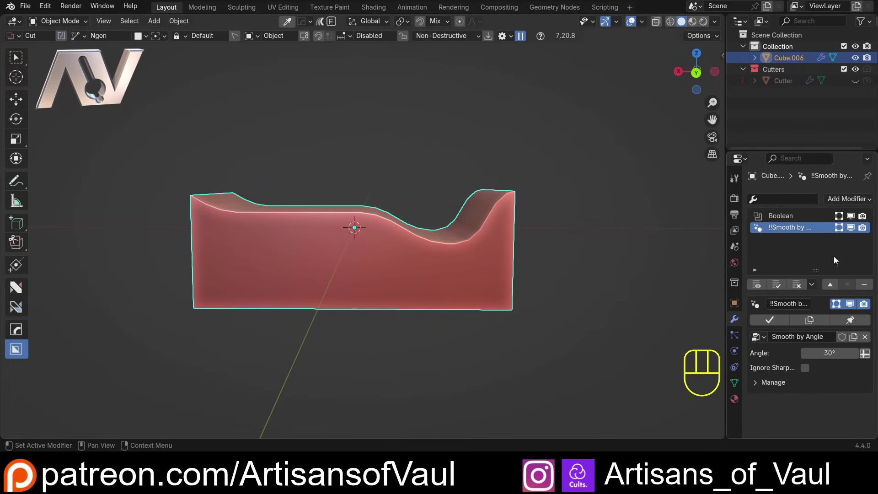
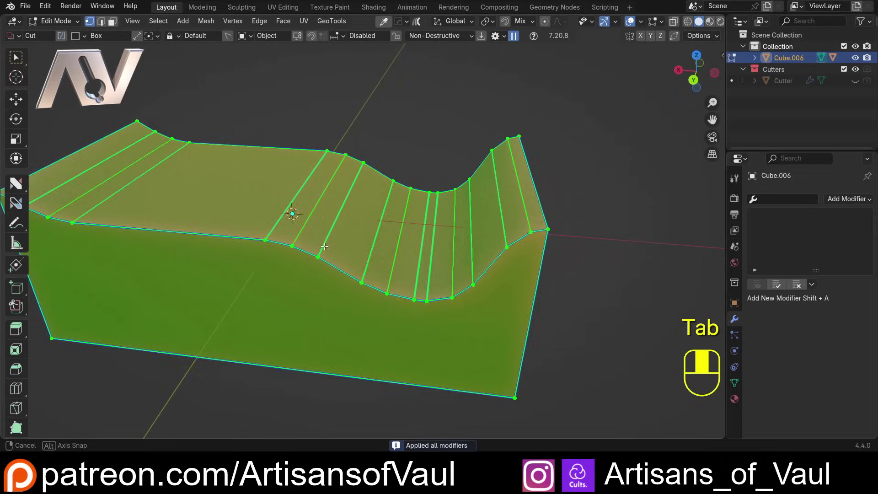
# In face select, run MACHIN3 Refuse on one flat strip of the wavy top with 9 segments
pyautogui.moveTo(343, 231); pyautogui.dragTo(328, 232)
pyautogui.press('Tab')
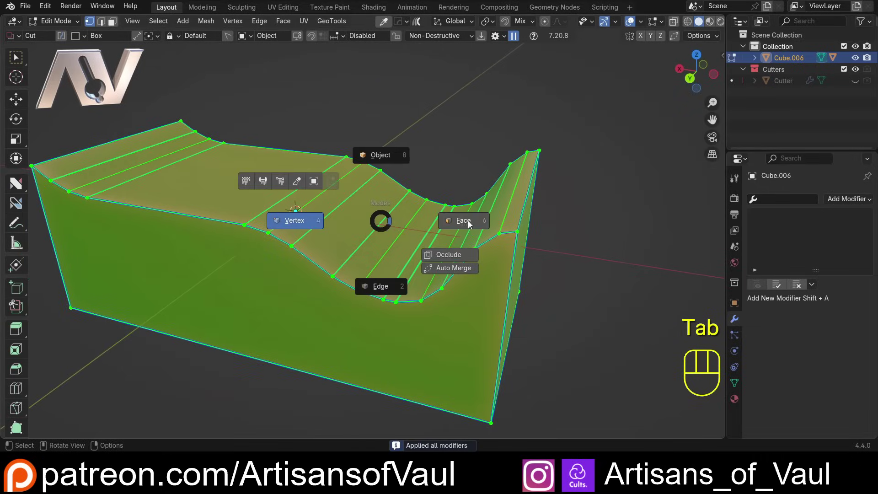
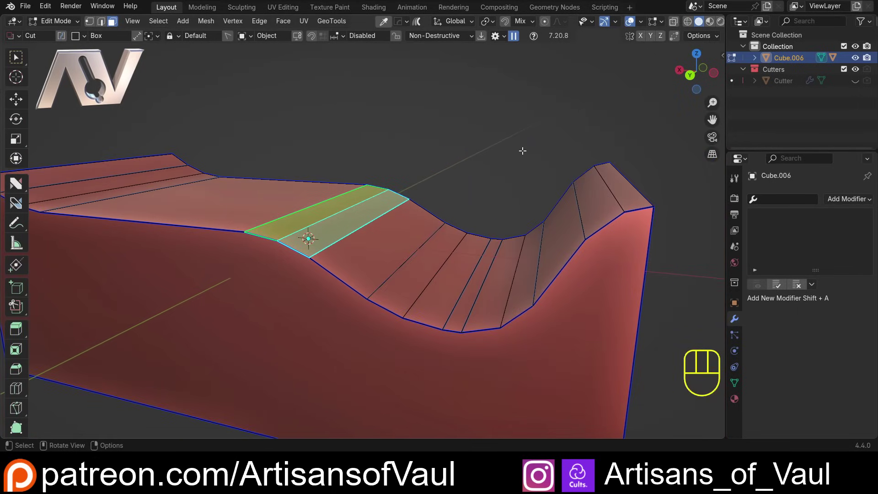
pyautogui.press('y')
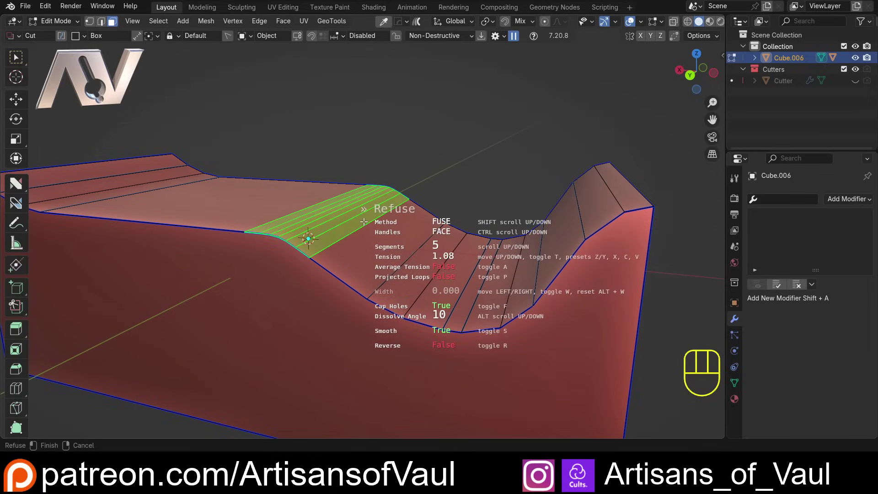
# Confirm the fuse and select a shortest-path edge run along the wavy top border
pyautogui.middleClick(352, 184)
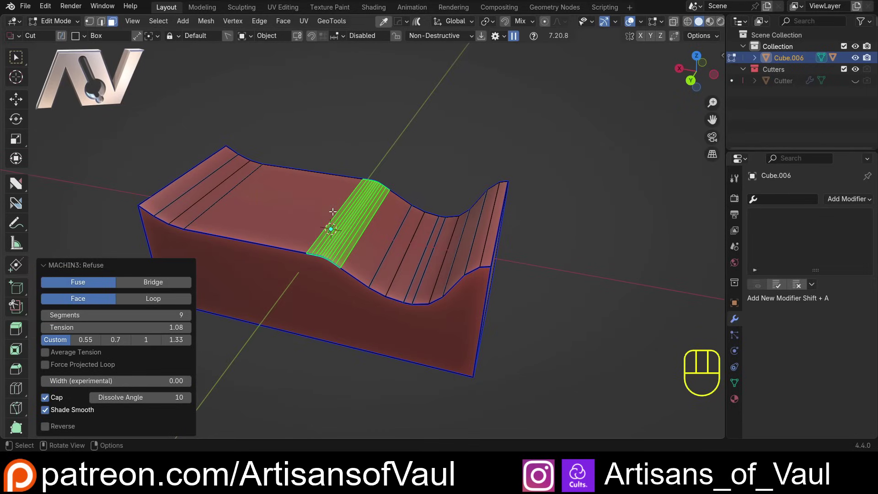
pyautogui.press('ctrl+z')
pyautogui.press('Tab')
pyautogui.click(285, 261)
pyautogui.click(297, 268)
pyautogui.moveTo(318, 277); pyautogui.dragTo(320, 273)
pyautogui.moveTo(396, 170); pyautogui.dragTo(396, 170)
pyautogui.click(371, 165)
pyautogui.middleClick(401, 174)
pyautogui.middleClick(405, 165)
# Resample the top edges into even loops with auto clean on, and apply
pyautogui.press('ctrl+shift+r')
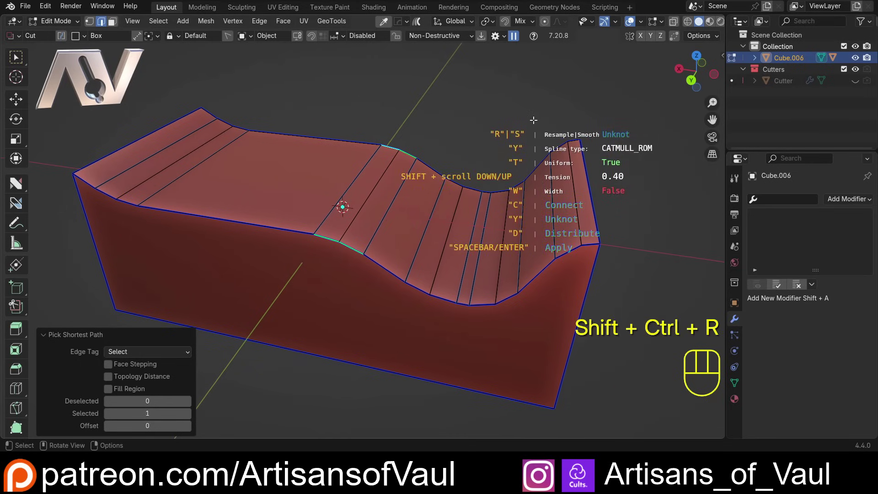
pyautogui.press('r')
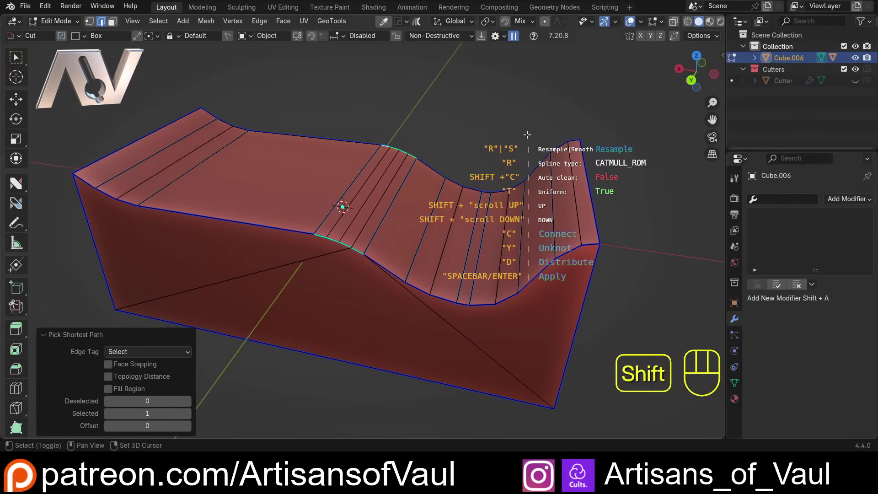
pyautogui.press('shift+c')
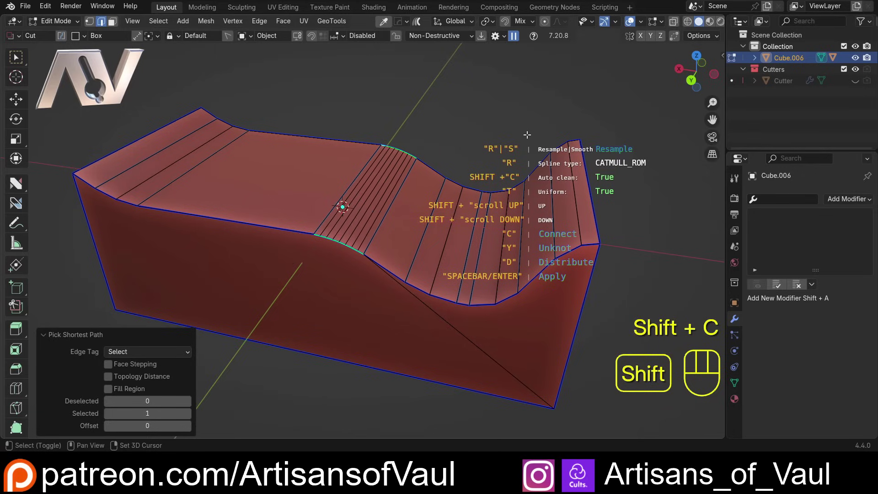
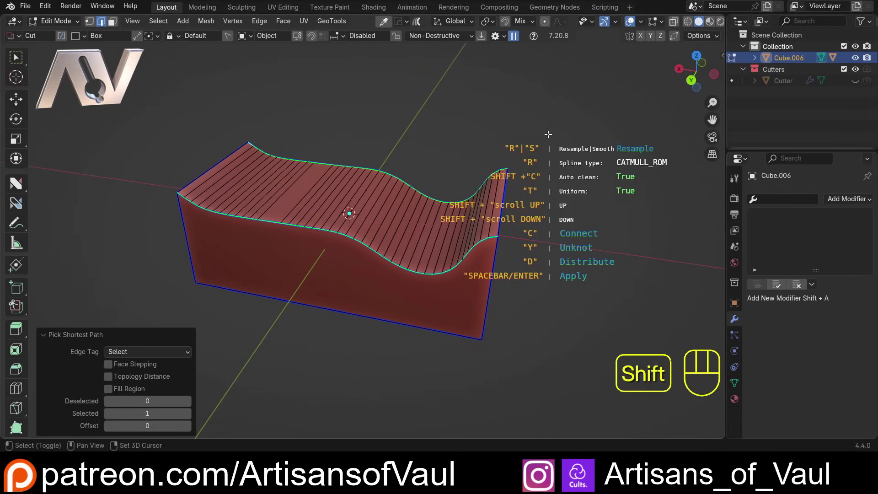
pyautogui.click(549, 133)
pyautogui.moveTo(400, 159); pyautogui.dragTo(367, 171)
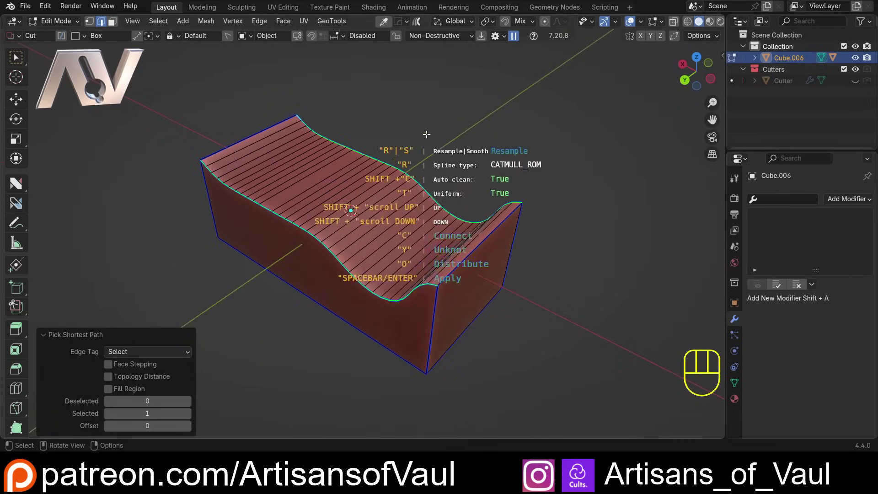
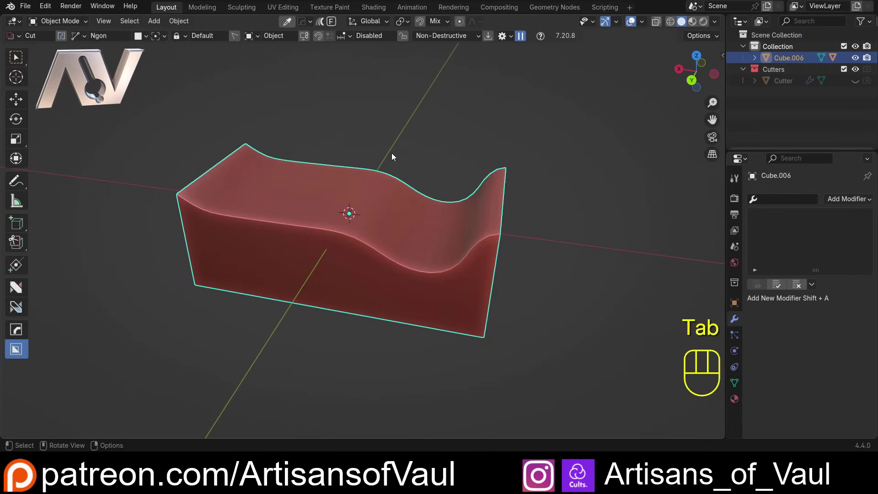
# Delete the wavy box and add a fresh cube, Cube.001, opened for editing
pyautogui.click(314, 251)
pyautogui.moveTo(326, 260); pyautogui.dragTo(317, 245)
pyautogui.press('shift+a')
pyautogui.moveTo(309, 258); pyautogui.dragTo(395, 193)
pyautogui.middleClick(383, 204)
pyautogui.press('Tab')
pyautogui.click(447, 187)
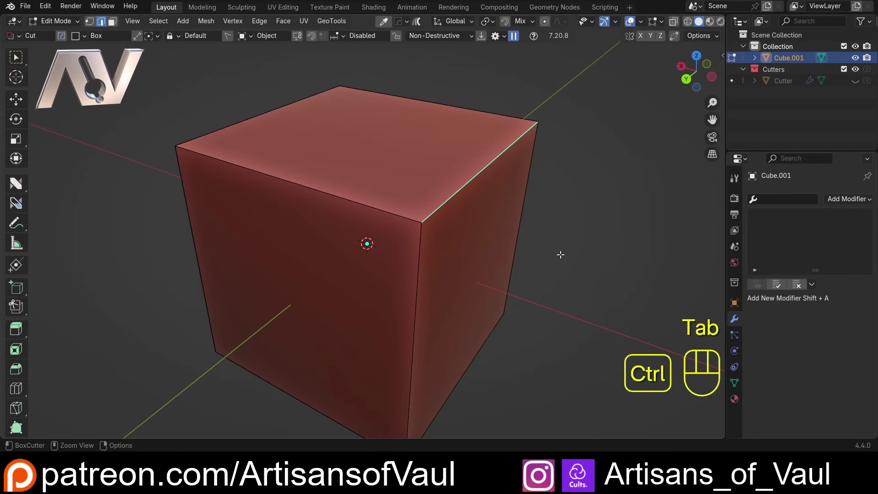
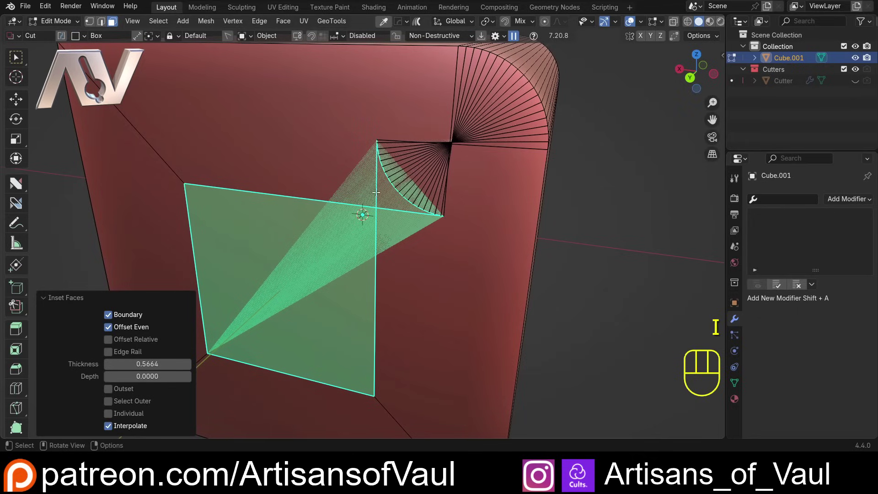
# Select the corner edge path and smooth it with GeoTools Resample/Smooth using Catmull-Rom
pyautogui.middleClick(405, 232)
pyautogui.press('Tab')
pyautogui.click(386, 261)
pyautogui.click(354, 208)
pyautogui.press('ctrl+shift+r')
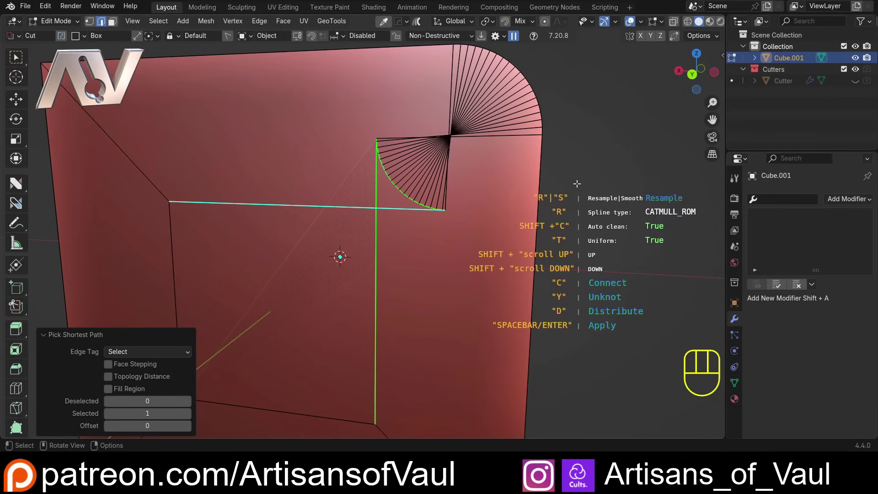
pyautogui.press('s')
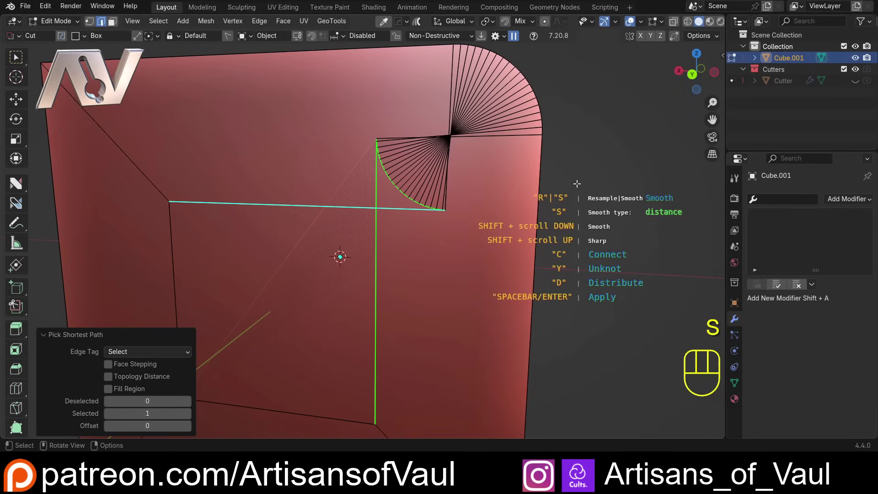
pyautogui.press('y')
pyautogui.press('w')
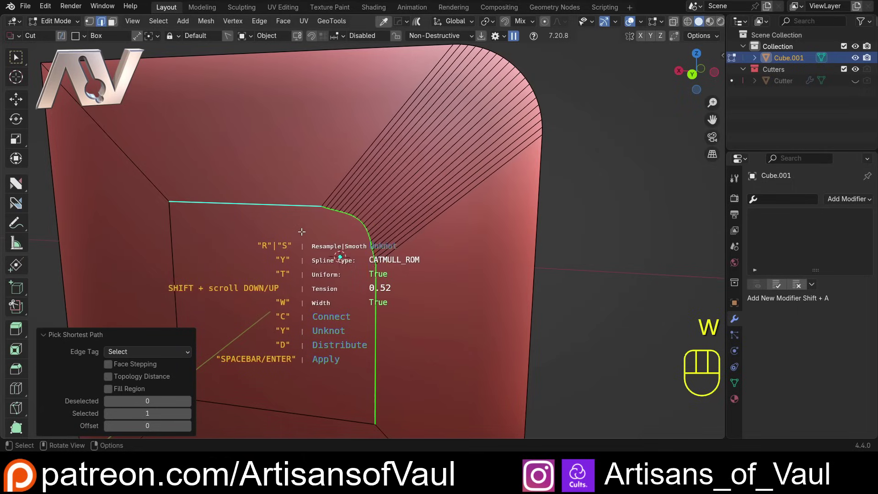
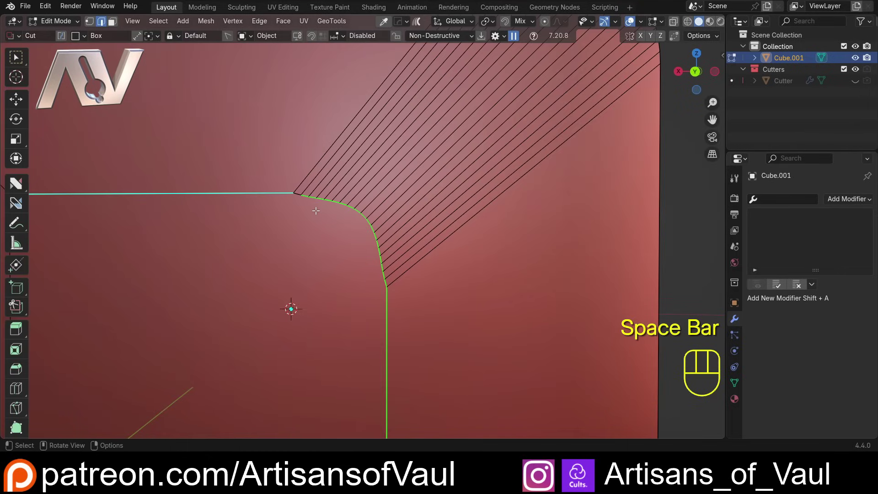
# Reselect the curved corner loop and circularize it into a flipped 57-degree arc
pyautogui.moveTo(314, 201); pyautogui.dragTo(310, 210)
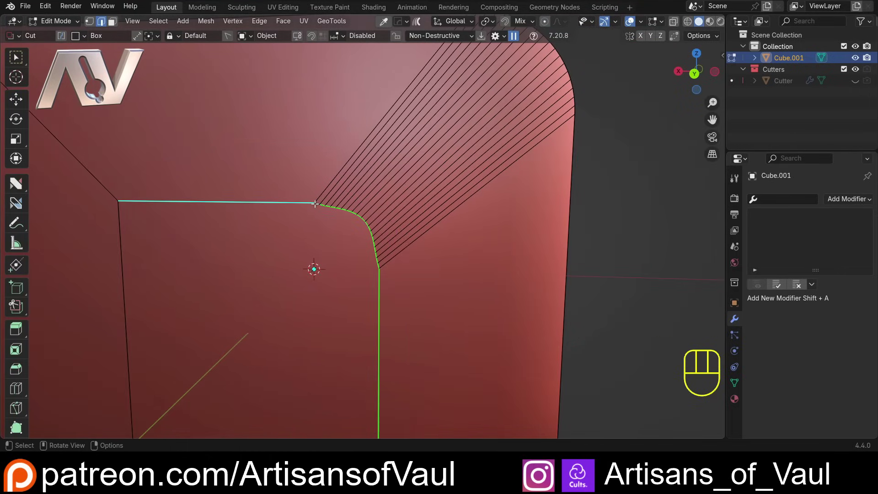
pyautogui.click(316, 201)
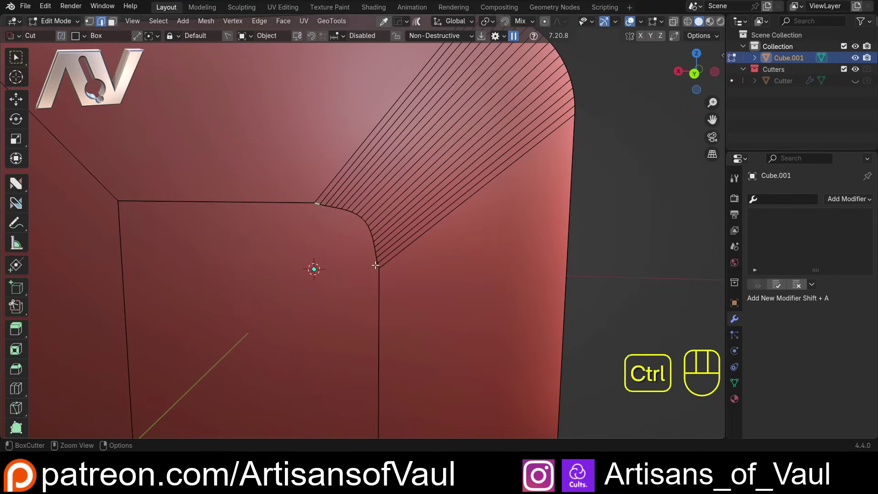
pyautogui.click(377, 263)
pyautogui.click(379, 264)
pyautogui.middleClick(413, 235)
pyautogui.press('ctrl+shift+c')
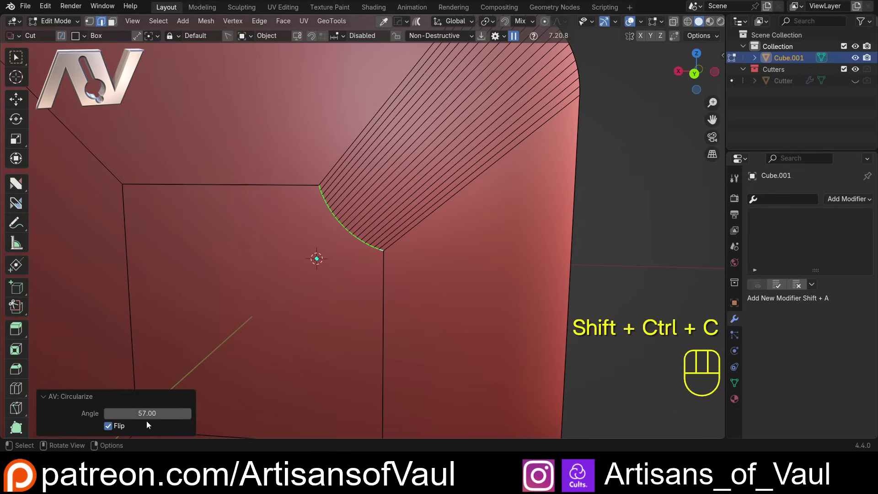
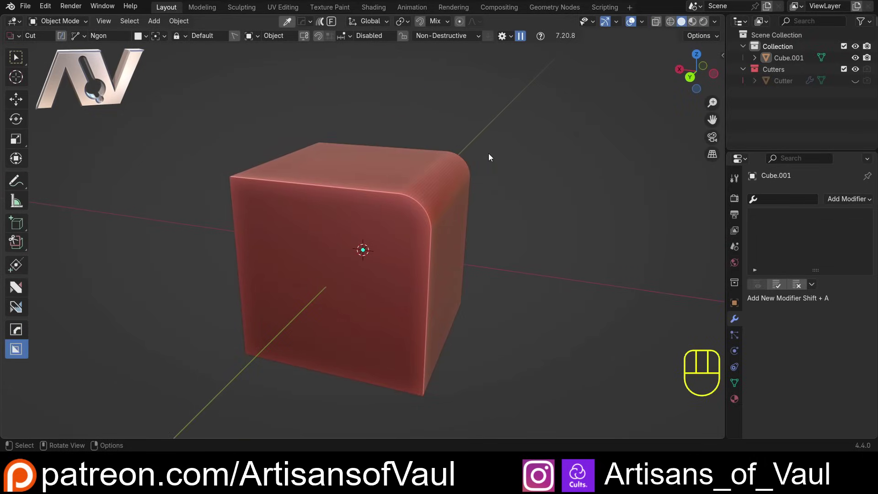
# Select and delete the rounded-corner cube Cube.001
pyautogui.moveTo(466, 181); pyautogui.dragTo(441, 188)
pyautogui.click(405, 195)
pyautogui.press('Delete')
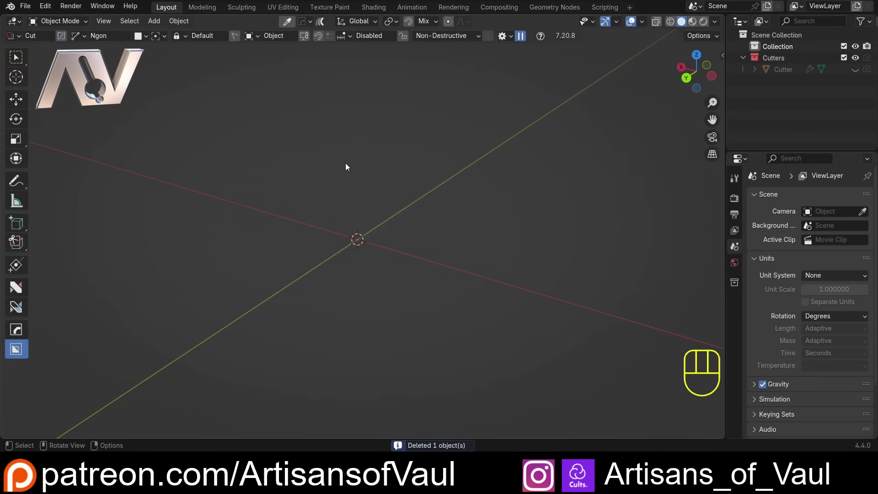
# Add a default 32-vertex cylinder at the scene origin
pyautogui.press('shift+a')
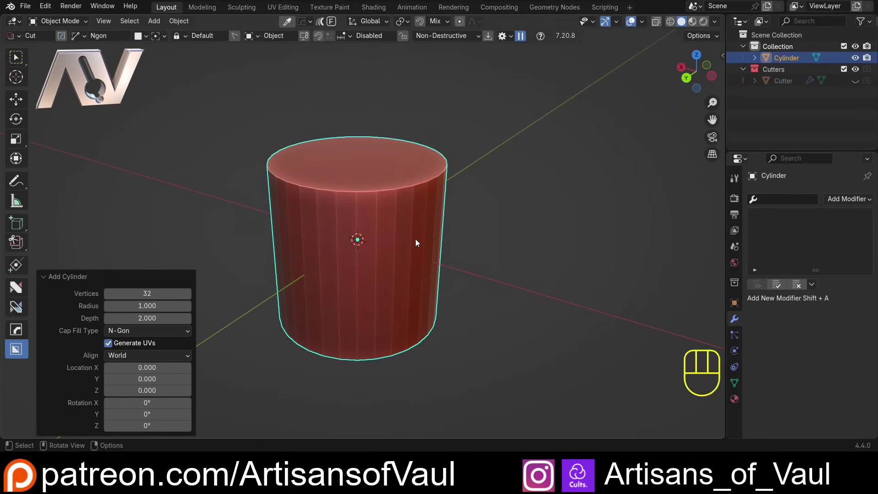
pyautogui.moveTo(390, 186); pyautogui.dragTo(380, 209)
pyautogui.moveTo(372, 210); pyautogui.dragTo(386, 175)
pyautogui.moveTo(373, 175); pyautogui.dragTo(354, 215)
pyautogui.click(350, 260)
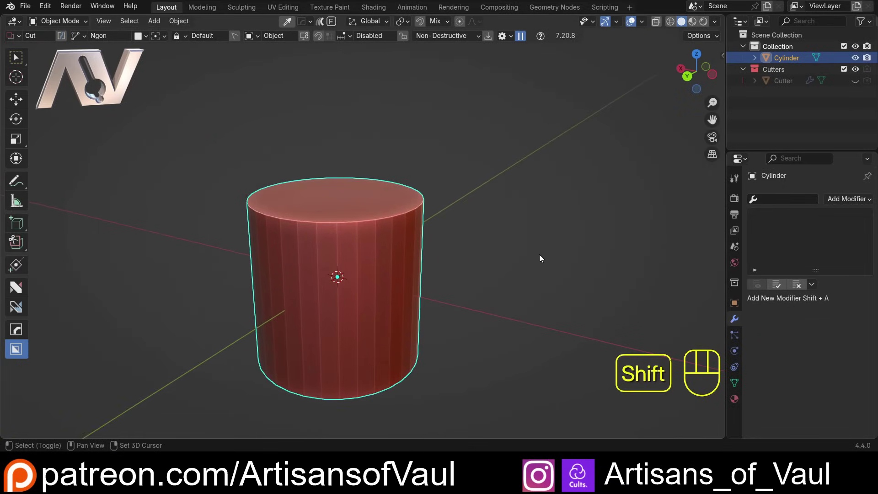
# Inset and extrude the cylinder's top face into a narrower raised tier above a flat ledge
pyautogui.press('shift+d')
pyautogui.press('Escape')
pyautogui.press('s')
pyautogui.click(526, 218)
pyautogui.press('g')
pyautogui.press('z')
pyautogui.click(543, 155)
pyautogui.click(396, 249)
pyautogui.press('ctrl+z')
pyautogui.press('ctrl+shift+KP_Add')
pyautogui.click(486, 186)
pyautogui.moveTo(460, 193); pyautogui.dragTo(411, 232)
pyautogui.click(380, 220)
pyautogui.moveTo(368, 224); pyautogui.dragTo(362, 261)
pyautogui.press('Tab')
pyautogui.middleClick(330, 256)
pyautogui.moveTo(347, 235); pyautogui.dragTo(398, 229)
pyautogui.moveTo(380, 233); pyautogui.dragTo(362, 241)
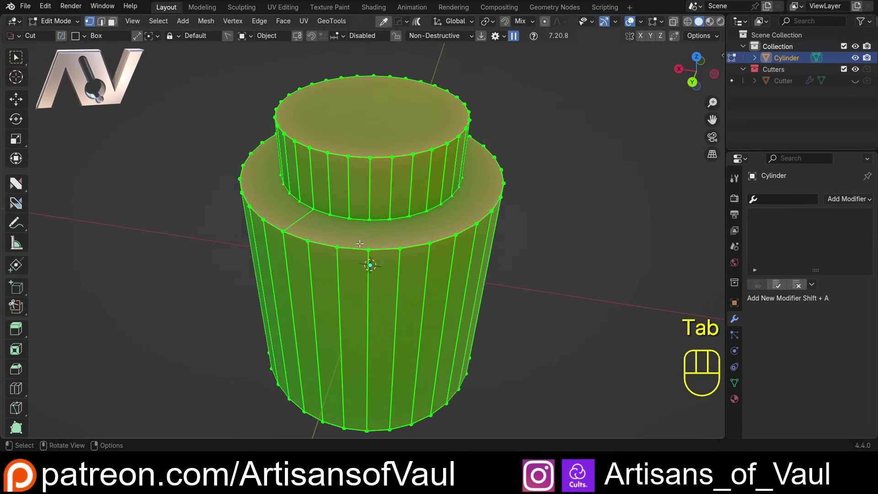
# Select the ledge's outer rim loop and run GeoTools Resample on it
pyautogui.press('Tab')
pyautogui.click(325, 243)
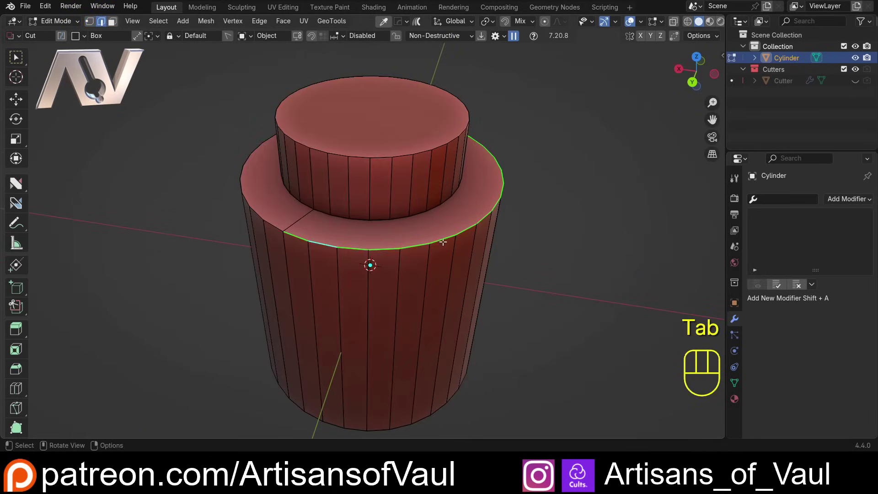
pyautogui.moveTo(485, 213); pyautogui.dragTo(336, 205)
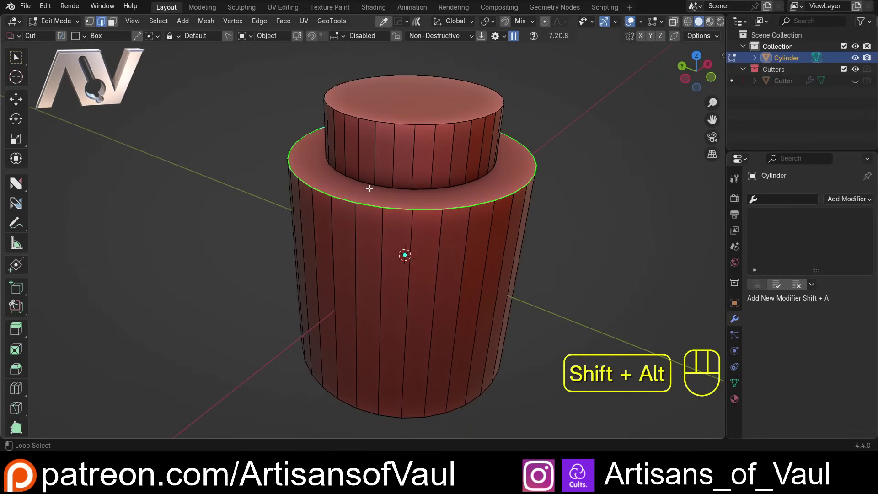
pyautogui.click(369, 186)
pyautogui.press('ctrl+shift+r')
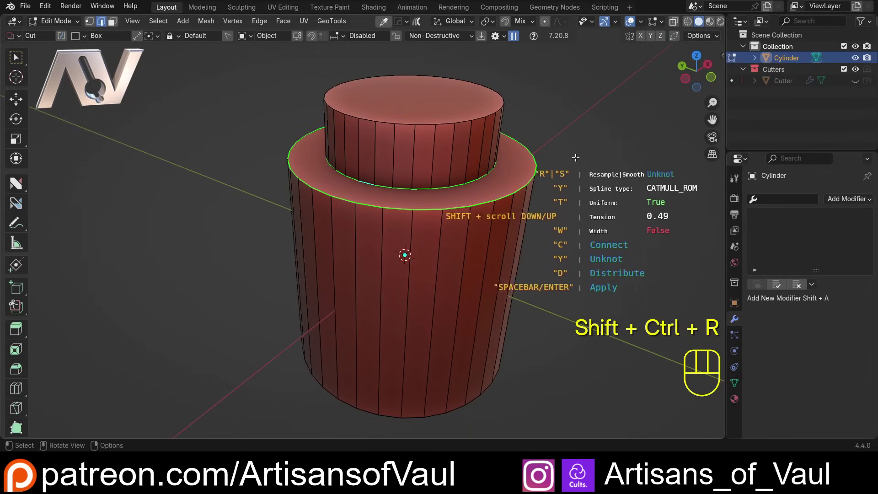
pyautogui.press('c')
pyautogui.moveTo(565, 156); pyautogui.dragTo(367, 159)
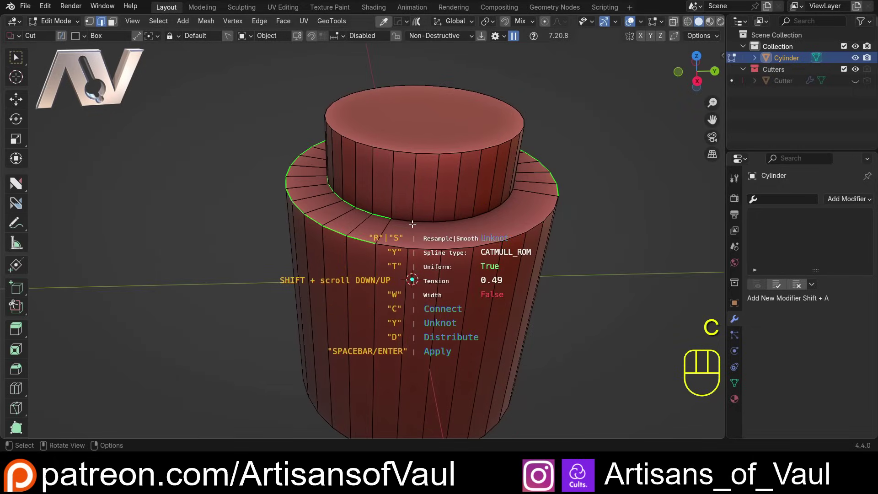
pyautogui.press('space')
# Adjust the resample settings and apply them to the ledge loop
pyautogui.press('Tab')
pyautogui.click(417, 255)
pyautogui.click(413, 221)
pyautogui.moveTo(429, 232); pyautogui.dragTo(376, 236)
pyautogui.press('j')
pyautogui.click(359, 251)
pyautogui.click(360, 229)
pyautogui.click(408, 250)
pyautogui.click(394, 229)
pyautogui.moveTo(431, 225); pyautogui.dragTo(425, 234)
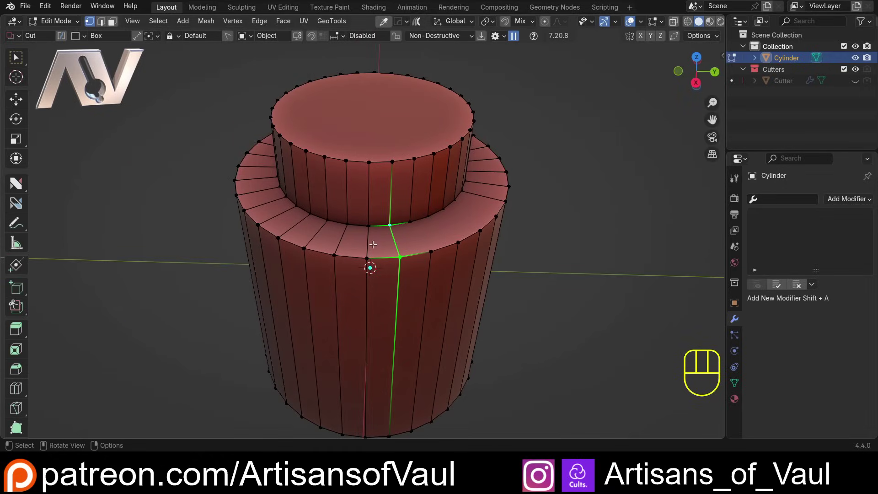
# Delete the ring of ledge faces between the top tier and the outer rim
pyautogui.press('Tab')
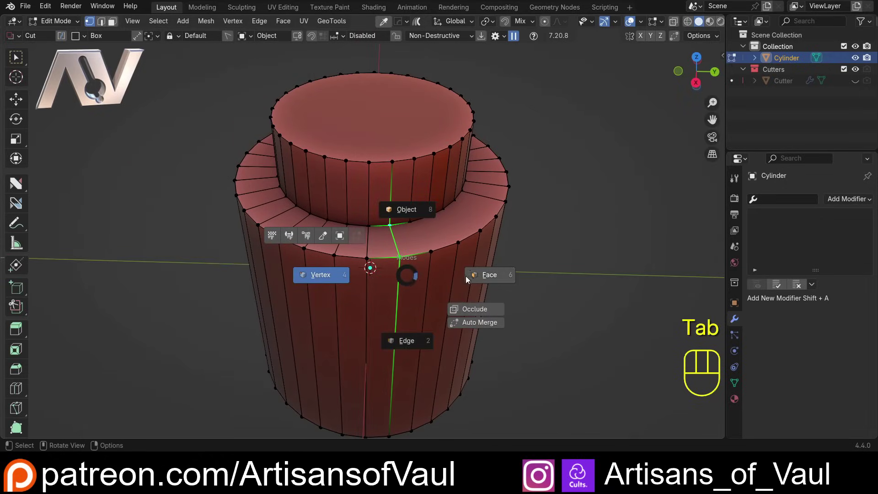
pyautogui.click(369, 244)
pyautogui.click(421, 237)
pyautogui.press('x')
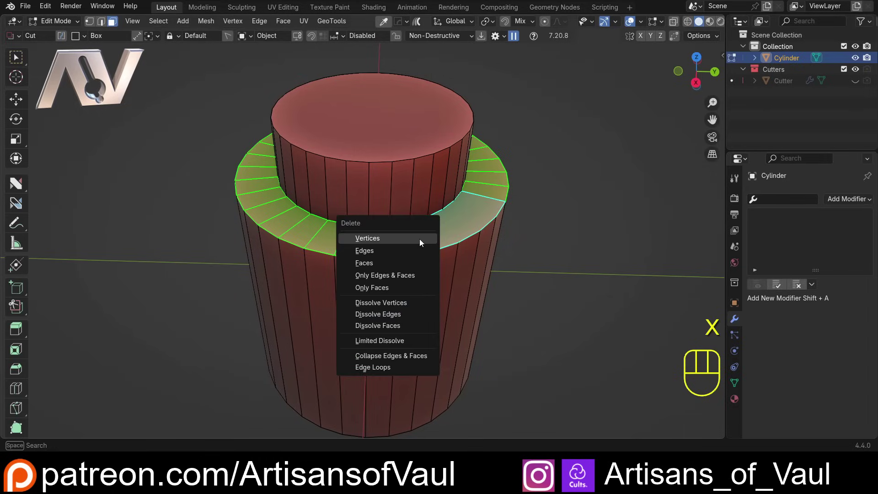
pyautogui.press('Tab')
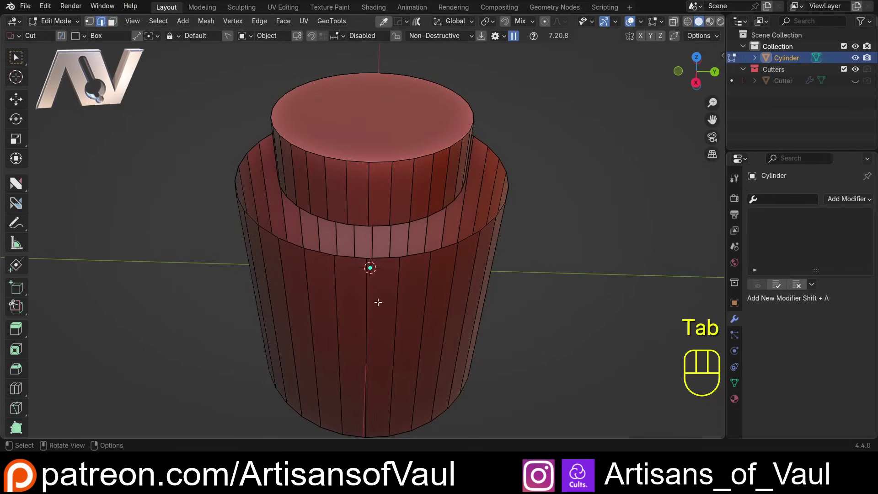
# Bridge the top tier's bottom loop to the outer rim loop and leave Edit Mode
pyautogui.click(383, 259)
pyautogui.click(376, 223)
pyautogui.press('ctrl+e')
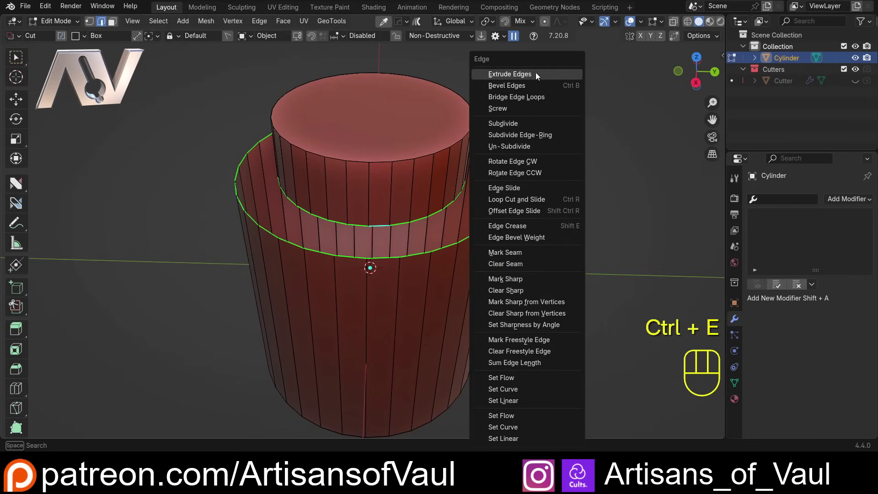
pyautogui.moveTo(369, 198); pyautogui.dragTo(433, 221)
pyautogui.moveTo(423, 246); pyautogui.dragTo(434, 227)
pyautogui.moveTo(437, 220); pyautogui.dragTo(443, 179)
pyautogui.moveTo(366, 220); pyautogui.dragTo(378, 186)
pyautogui.moveTo(378, 201); pyautogui.dragTo(330, 231)
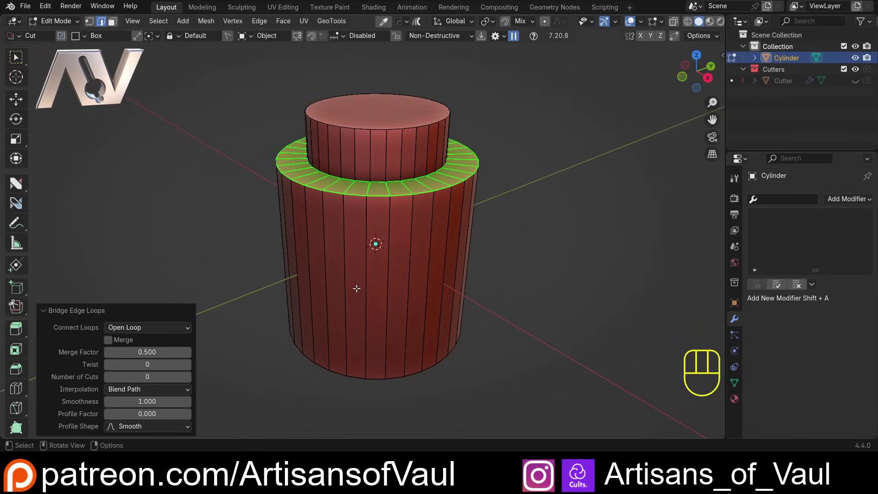
pyautogui.moveTo(362, 281); pyautogui.dragTo(484, 219)
pyautogui.press('Tab')
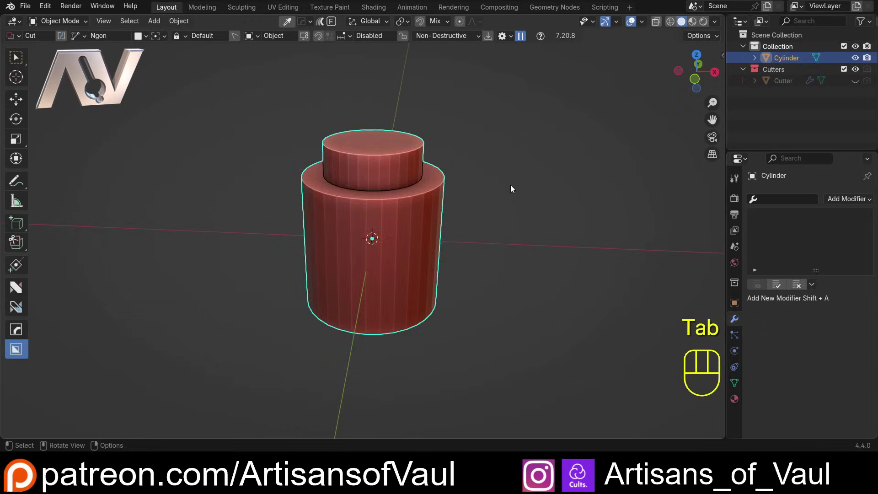
# Delete the stepped cylinder, leaving the Collection empty
pyautogui.press('Delete')
pyautogui.moveTo(421, 177); pyautogui.dragTo(341, 190)
pyautogui.moveTo(345, 184); pyautogui.dragTo(397, 197)
pyautogui.moveTo(352, 198); pyautogui.dragTo(414, 194)
pyautogui.middleClick(405, 206)
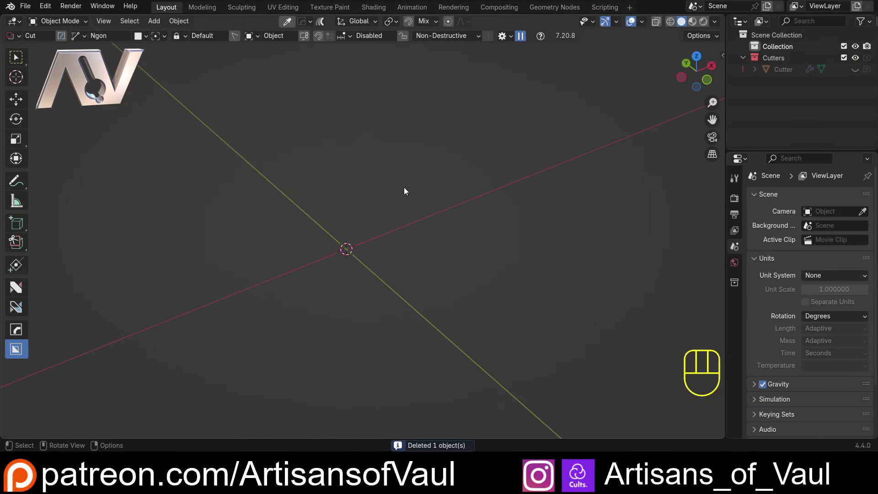